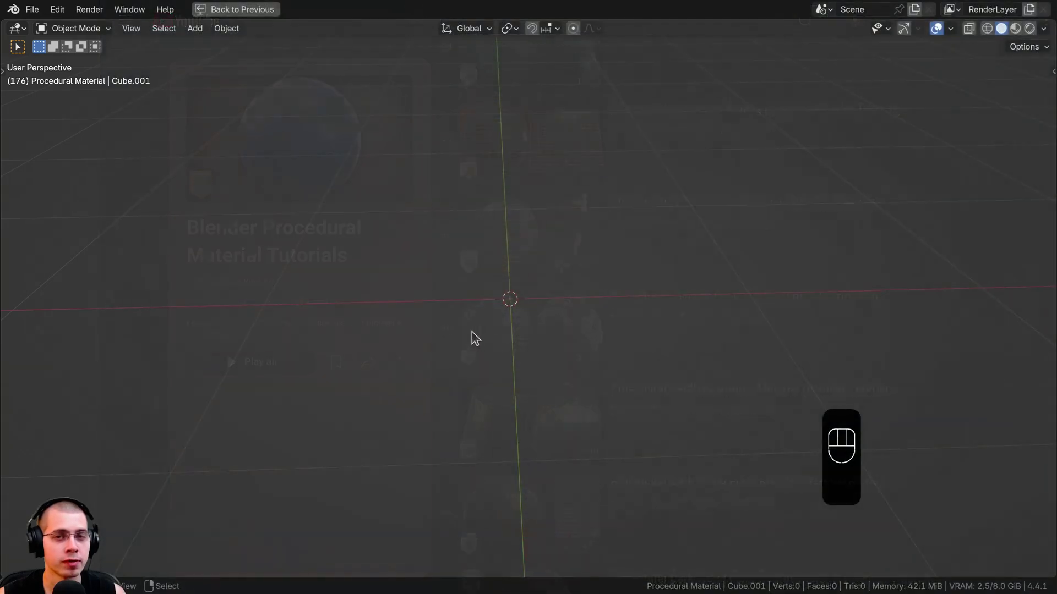
# Add an ico sphere at the centre of the empty scene.
pyautogui.middleClick(486, 322)
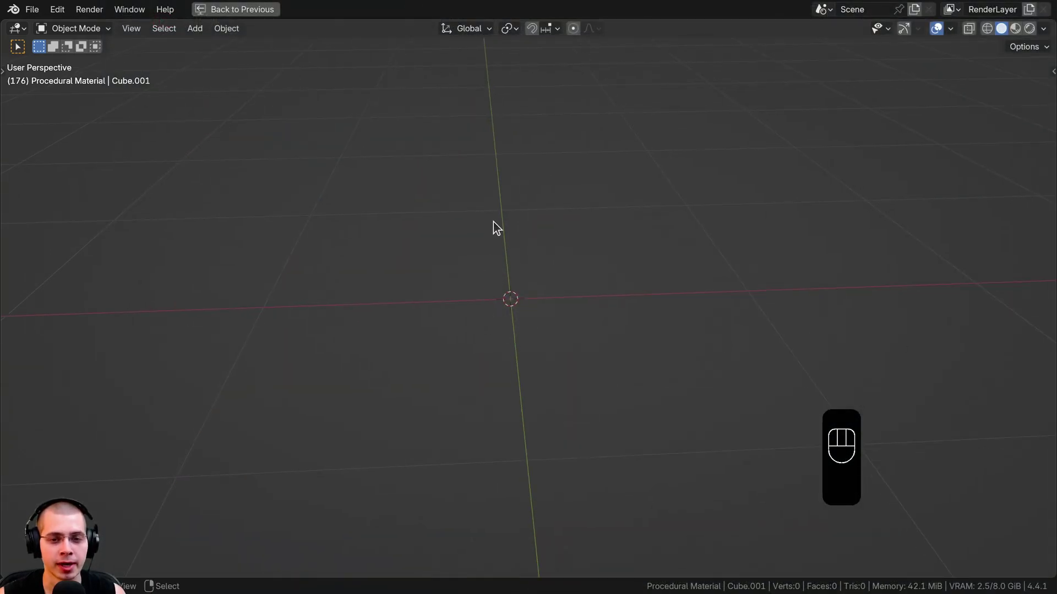
pyautogui.press('shift+a')
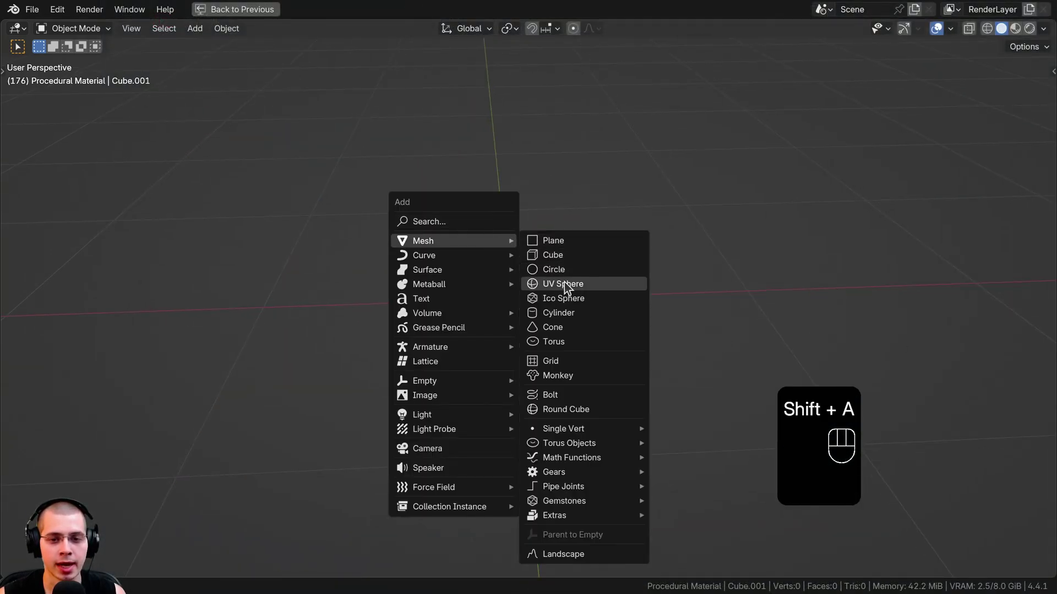
pyautogui.middleClick(492, 317)
pyautogui.click(46, 468)
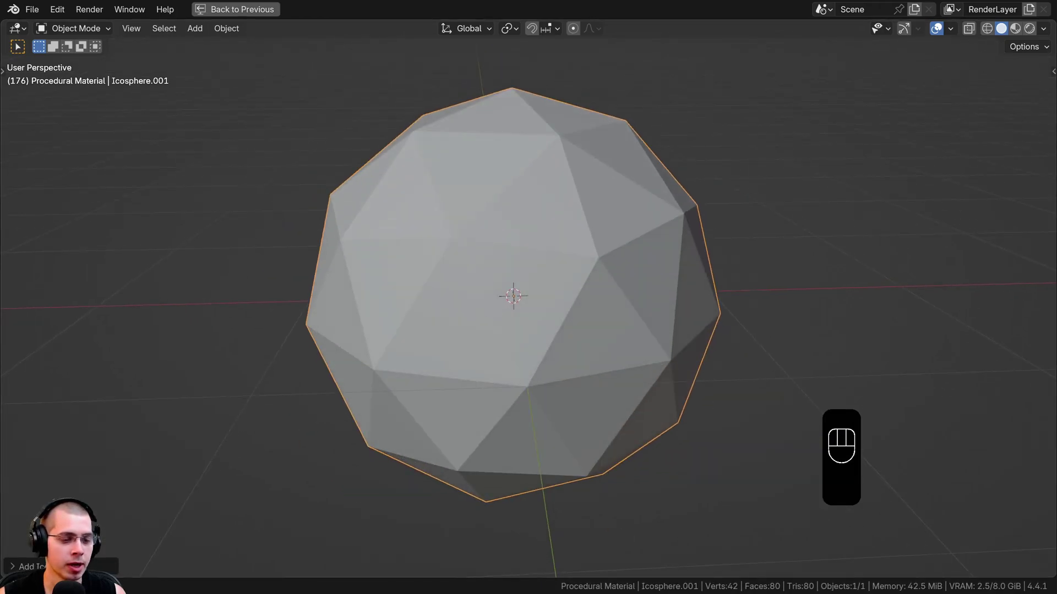
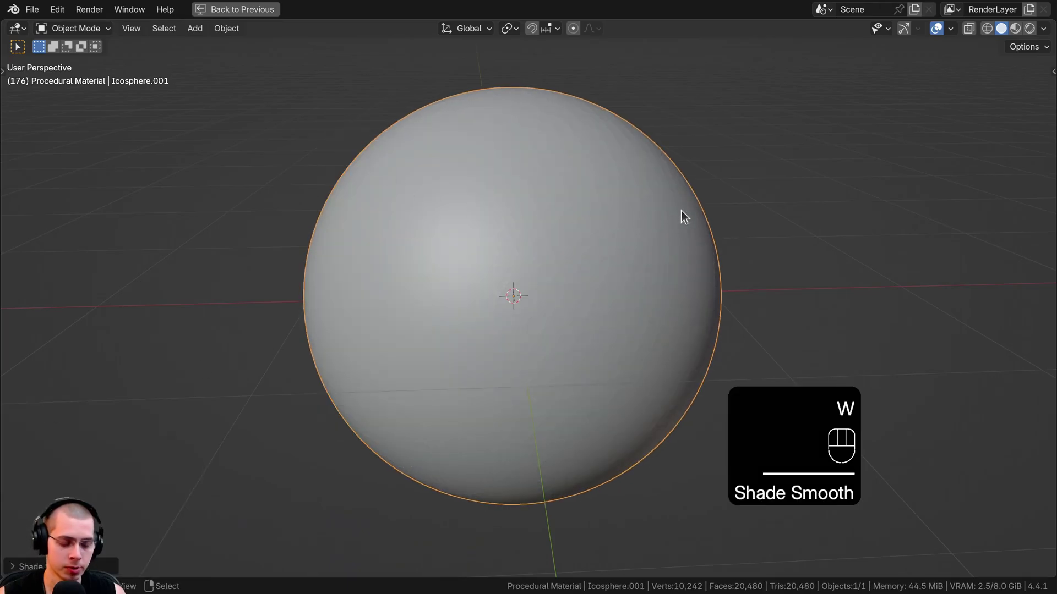
# Shrink the sphere to a small size and apply its scale.
pyautogui.click(681, 218)
pyautogui.press('s')
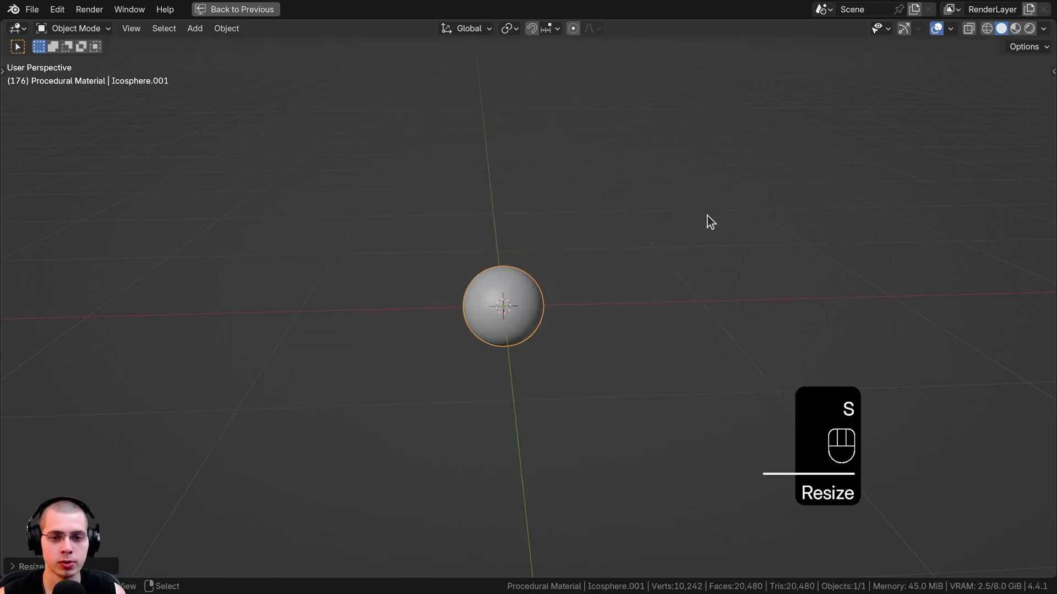
pyautogui.press('ctrl+a')
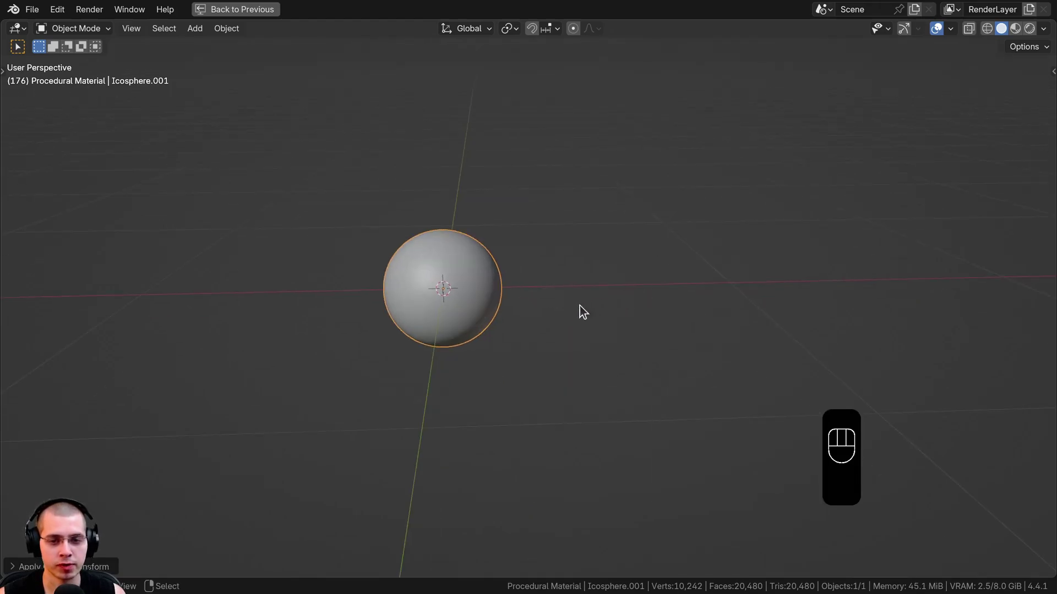
pyautogui.moveTo(512, 273); pyautogui.dragTo(513, 221)
pyautogui.press('shift+a')
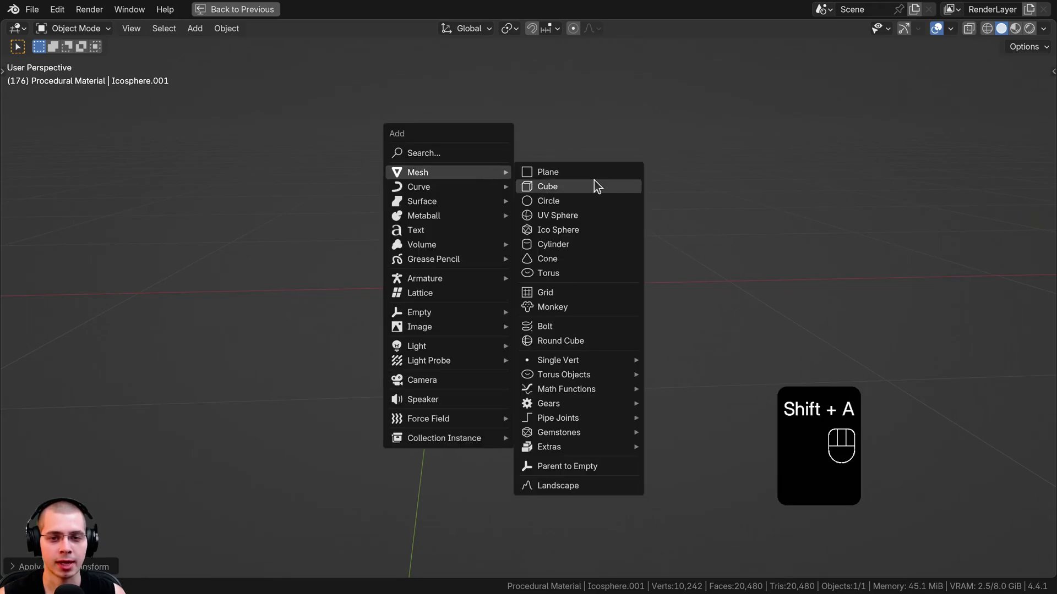
# Add a cube, shrink it to the sphere's size and apply its scale.
pyautogui.click(726, 267)
pyautogui.press('s')
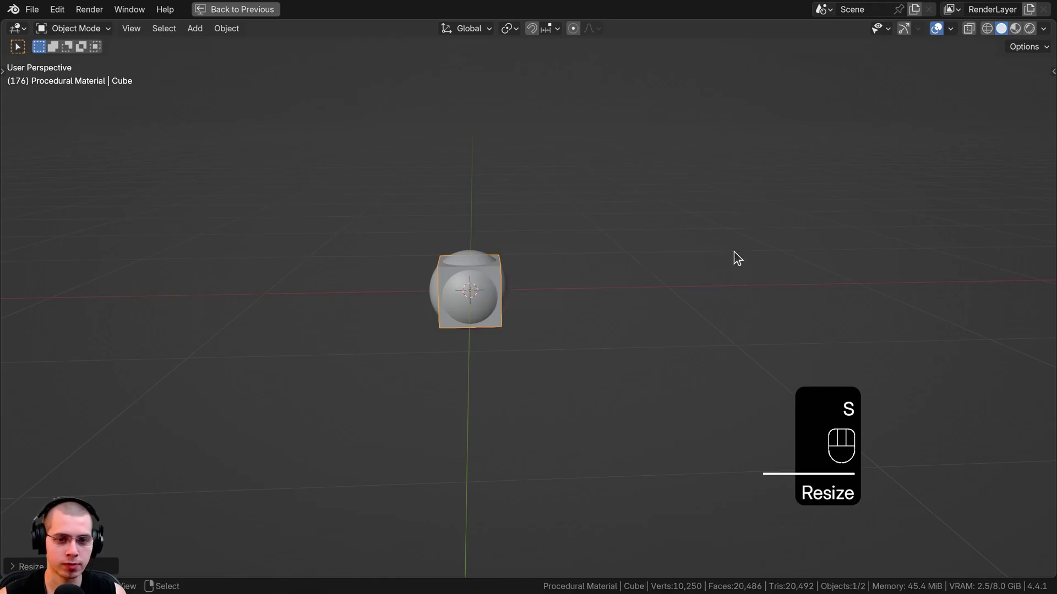
pyautogui.press('ctrl+a')
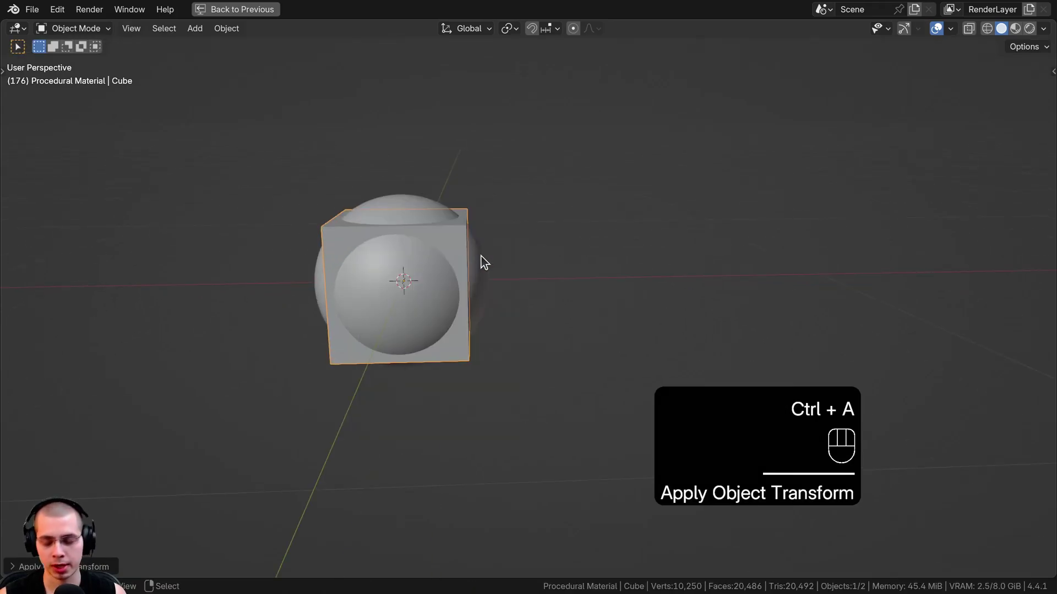
# Move and rotate the cube so it sits beside the sphere.
pyautogui.press('KP_7')
pyautogui.press('g')
pyautogui.press('r')
pyautogui.press('g')
pyautogui.press('r')
pyautogui.press('g')
pyautogui.moveTo(608, 398); pyautogui.dragTo(600, 290)
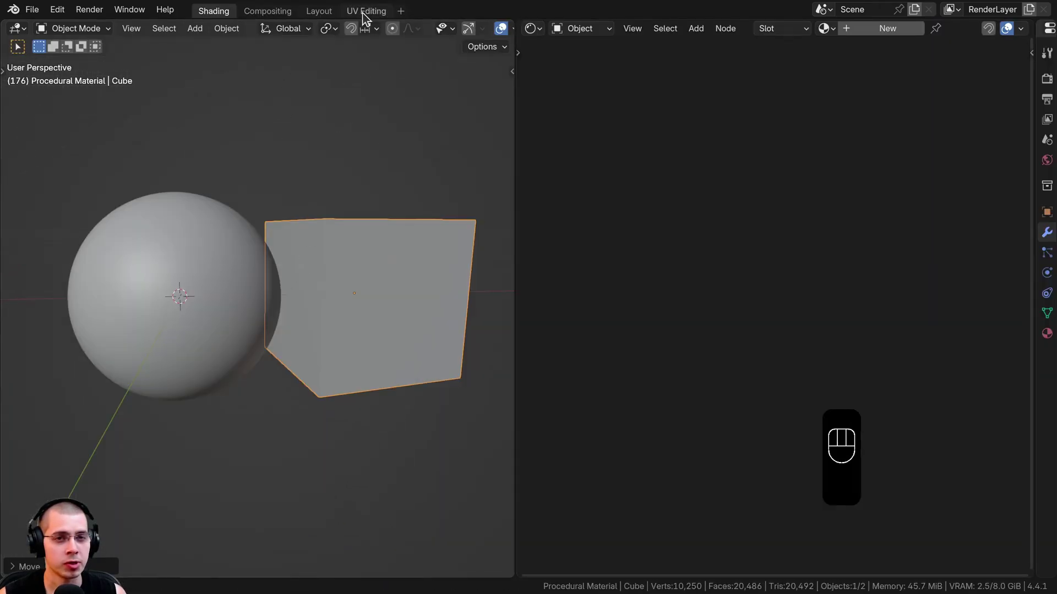
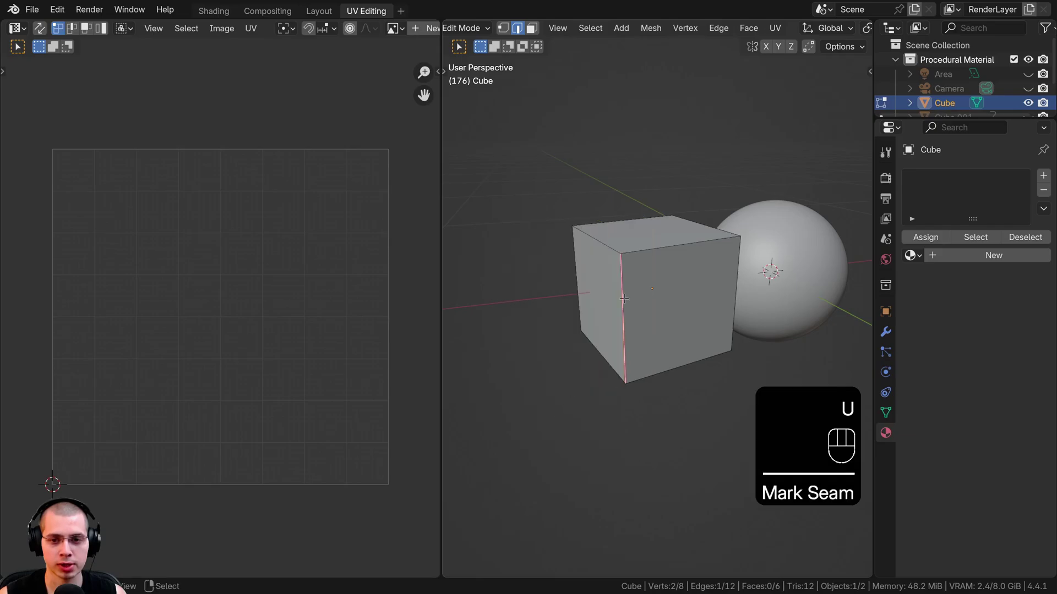
# Select all the cube's faces and bring up the UV unwrap options.
pyautogui.press('a')
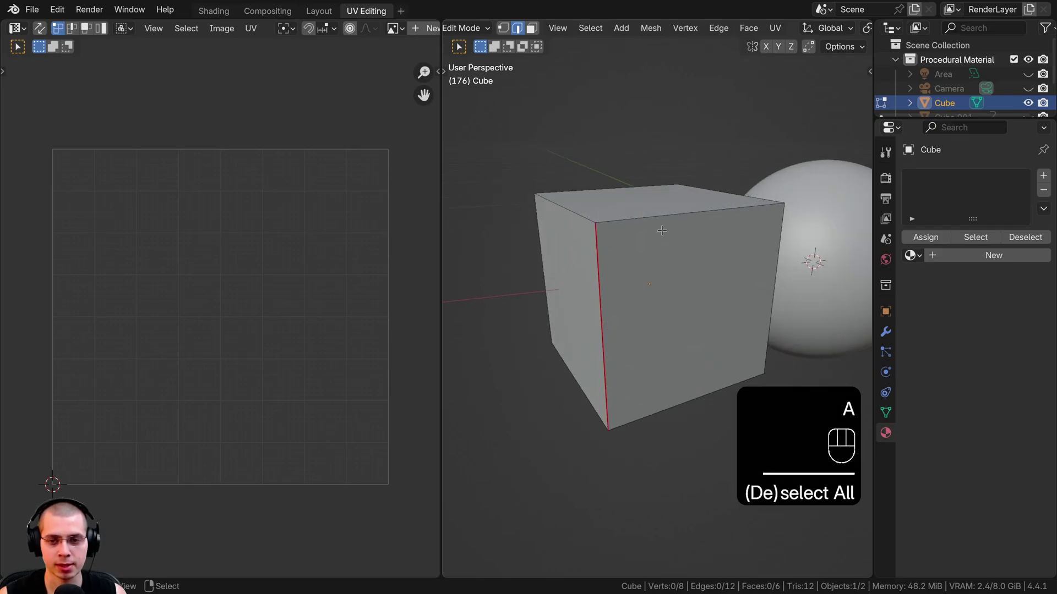
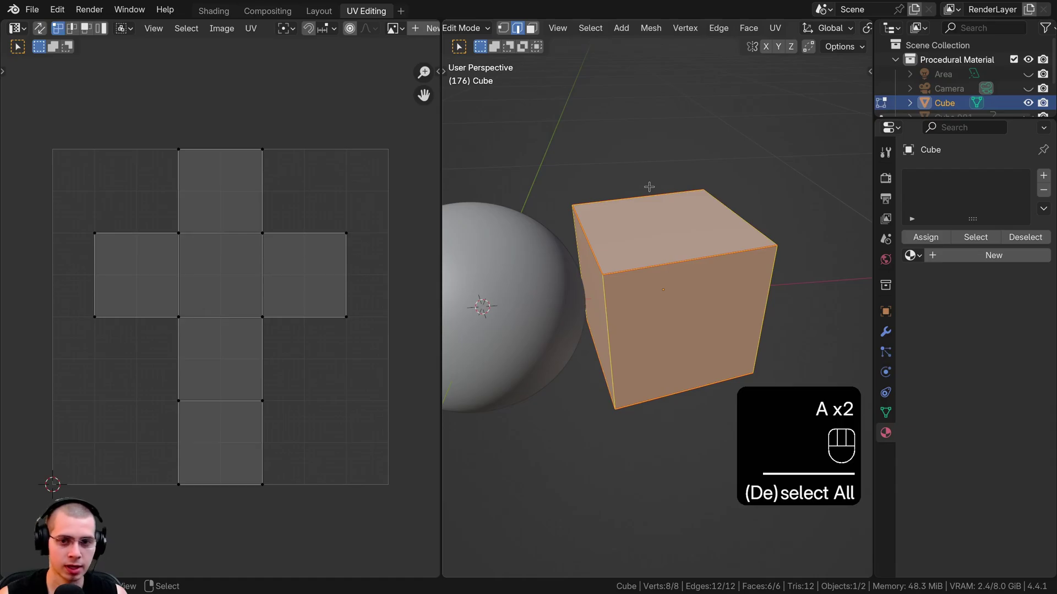
pyautogui.press('u')
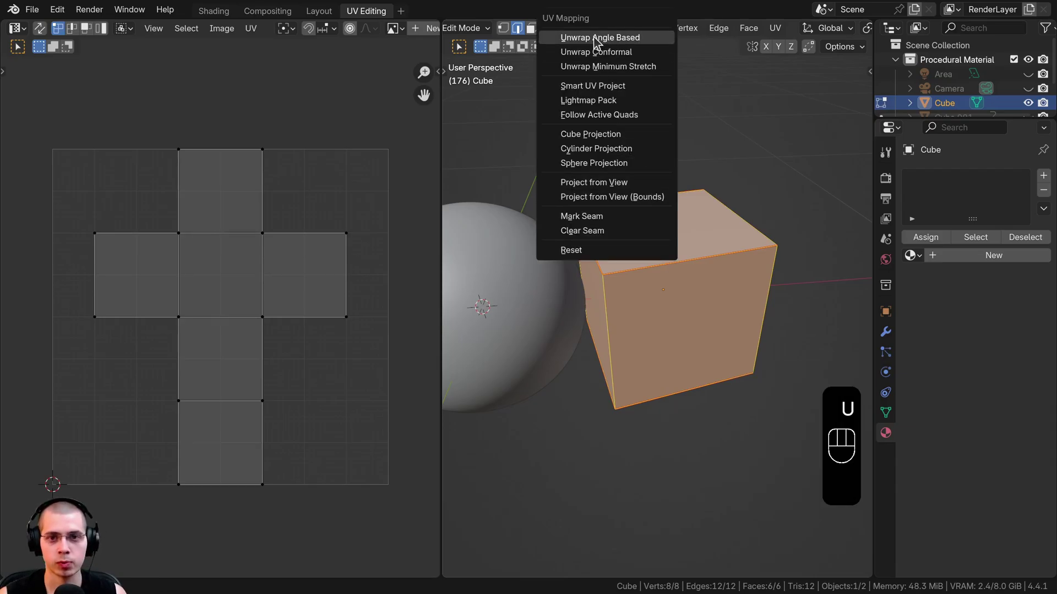
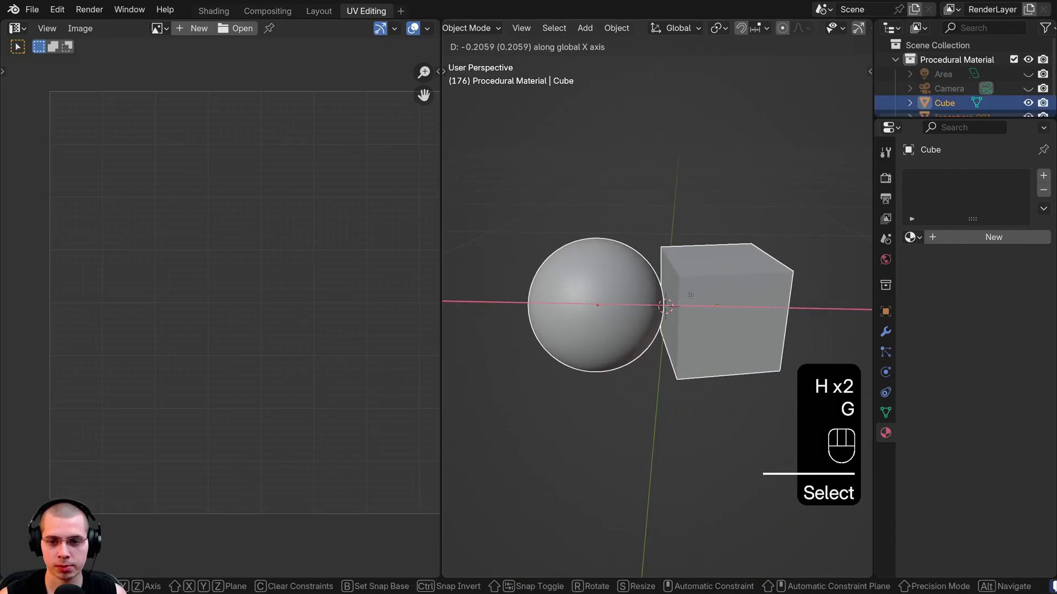
# Return to the Layout workspace with the cube and sphere in view.
pyautogui.middleClick(669, 295)
pyautogui.middleClick(675, 266)
pyautogui.press('a')
pyautogui.click(310, 14)
# Add a Bevel modifier to the cube and increase its width to round the edges.
pyautogui.click(468, 254)
pyautogui.moveTo(449, 357); pyautogui.dragTo(471, 319)
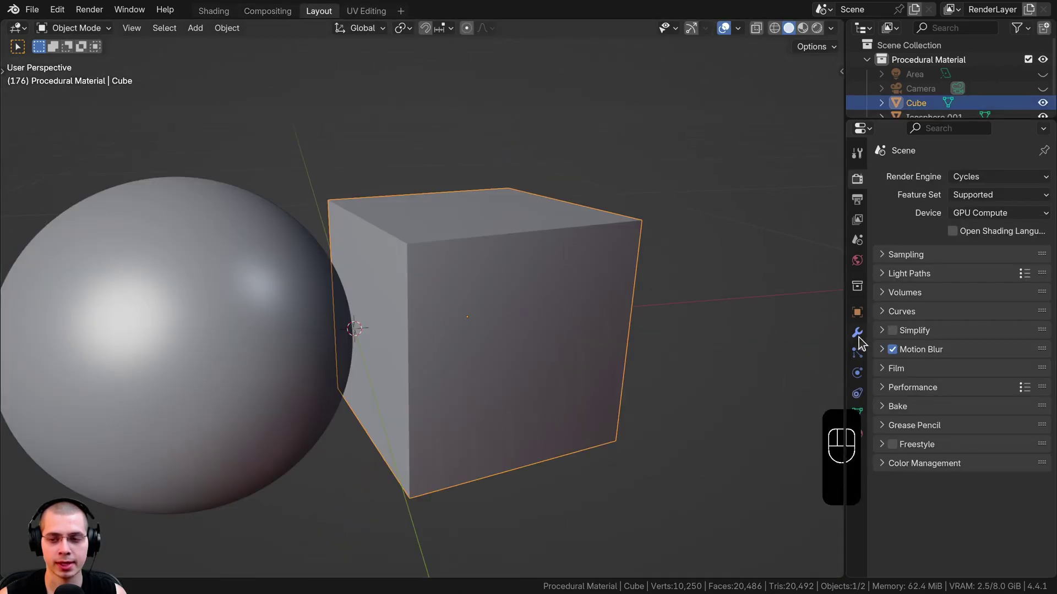
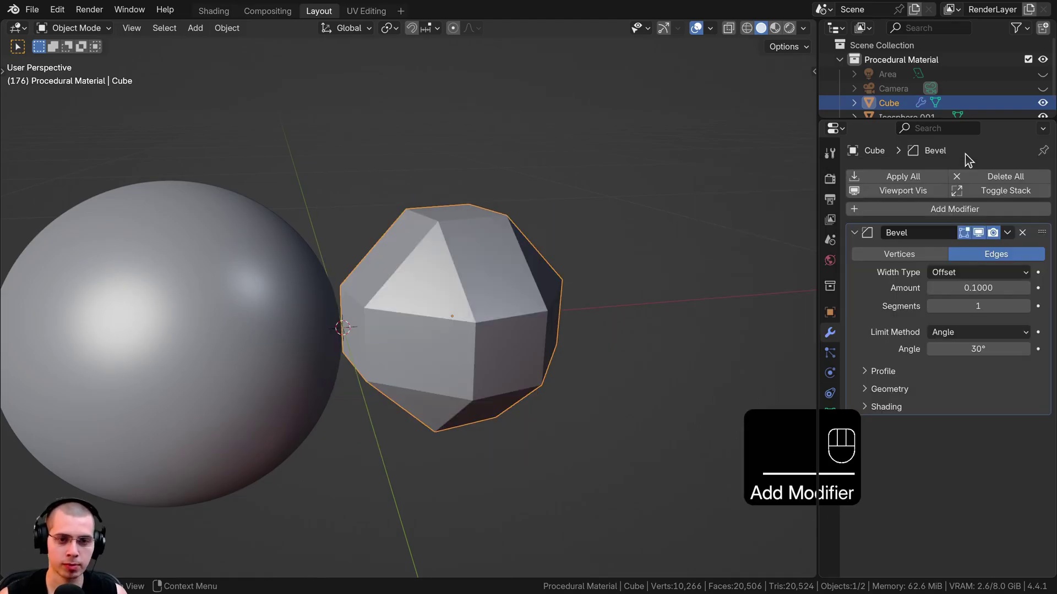
pyautogui.doubleClick(1030, 311)
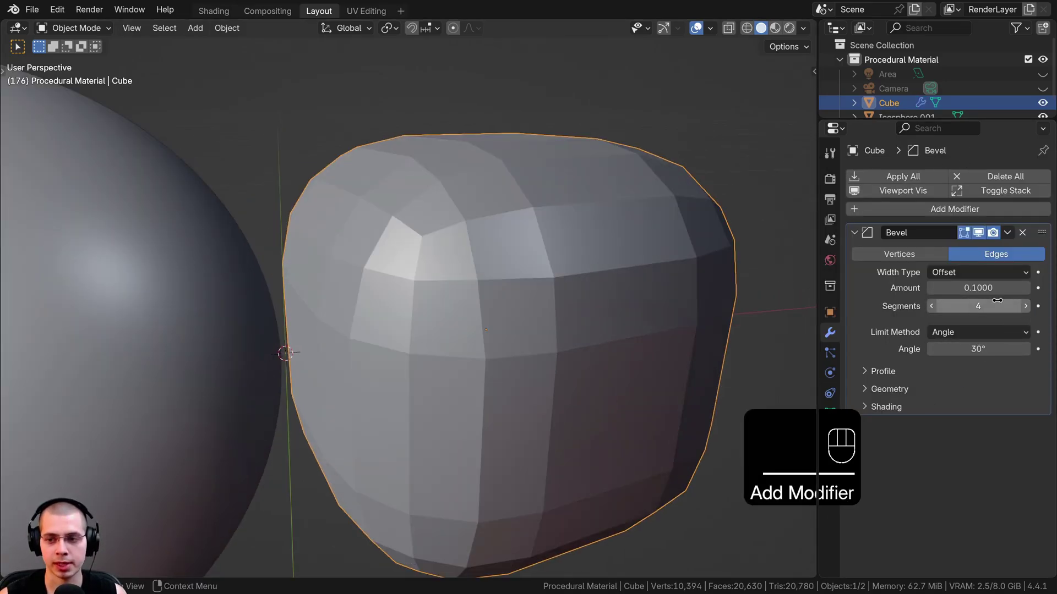
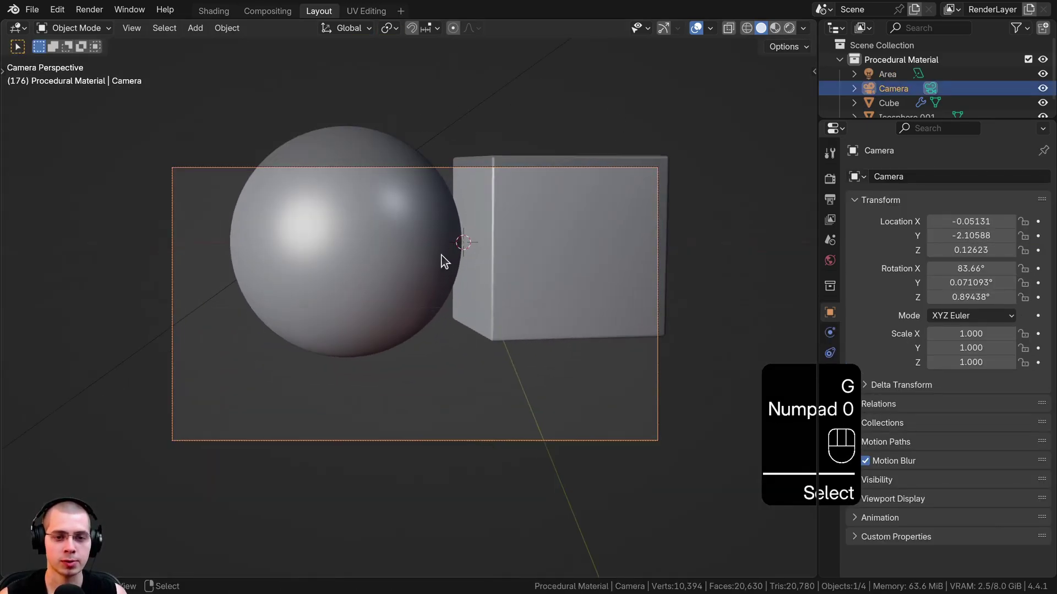
# Move the bevelled cube snugly beside the sphere inside the camera frame, then deselect.
pyautogui.moveTo(465, 256); pyautogui.dragTo(483, 245)
pyautogui.click(501, 236)
pyautogui.press('g')
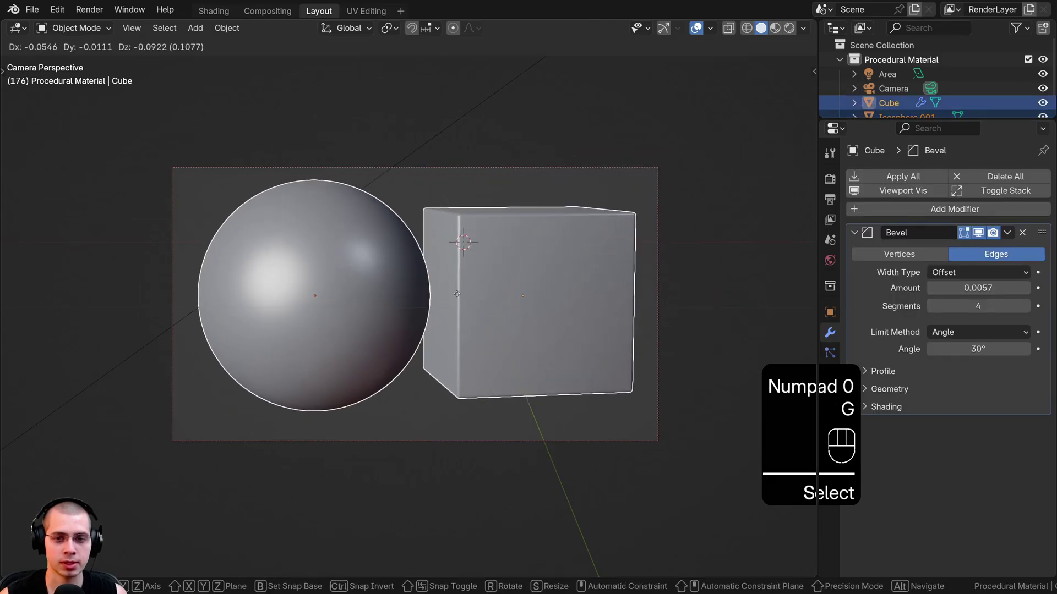
pyautogui.write('elect')
pyautogui.press('a')
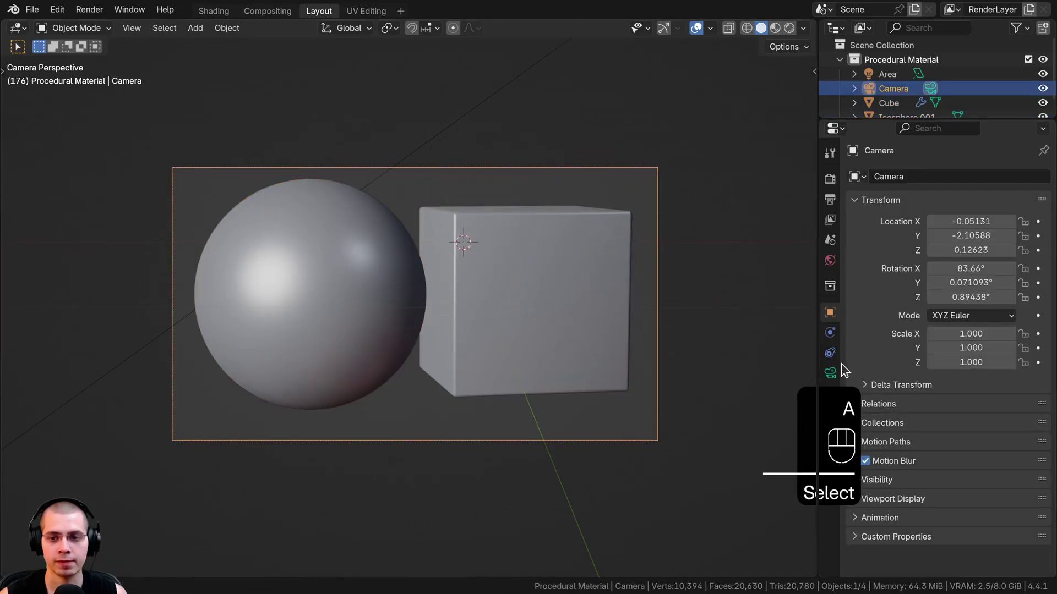
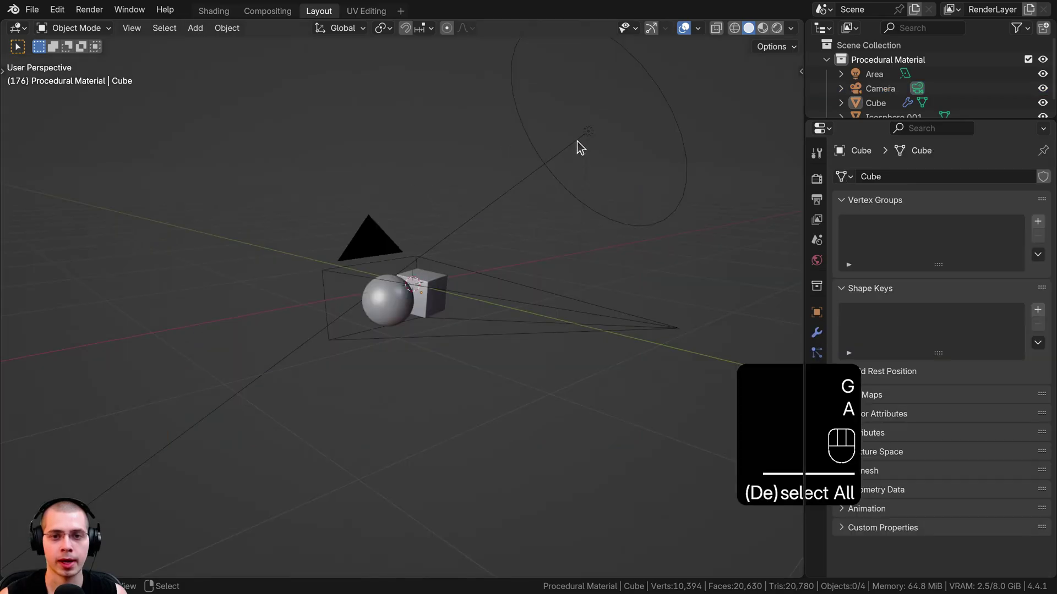
# Add an area light to the scene and position it above the objects.
pyautogui.write('ect All')
pyautogui.moveTo(579, 144); pyautogui.dragTo(482, 204)
pyautogui.press('g')
pyautogui.press('shift+a')
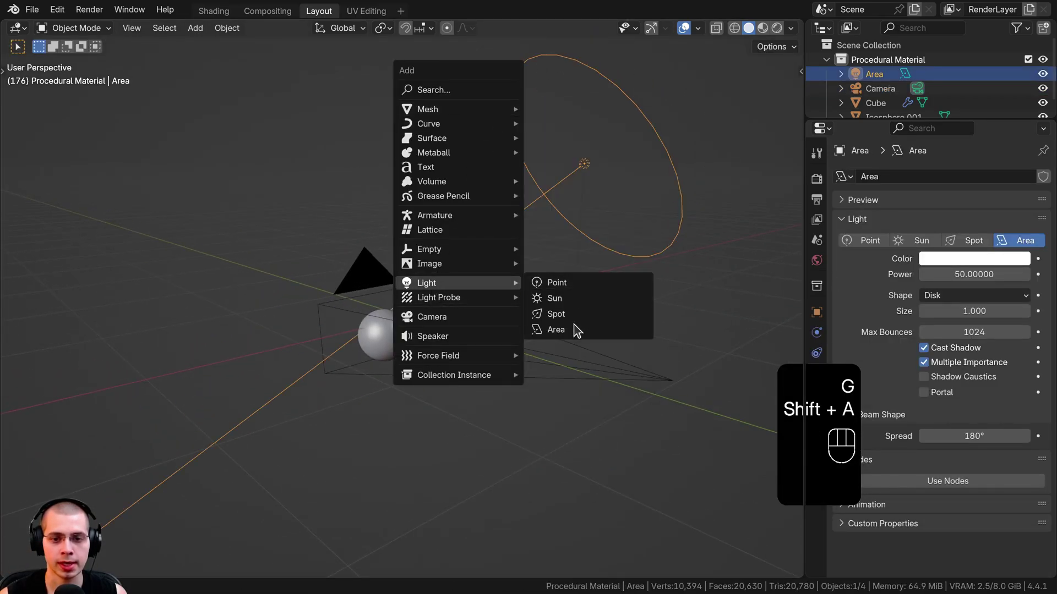
pyautogui.click(596, 206)
pyautogui.moveTo(946, 297); pyautogui.dragTo(858, 380)
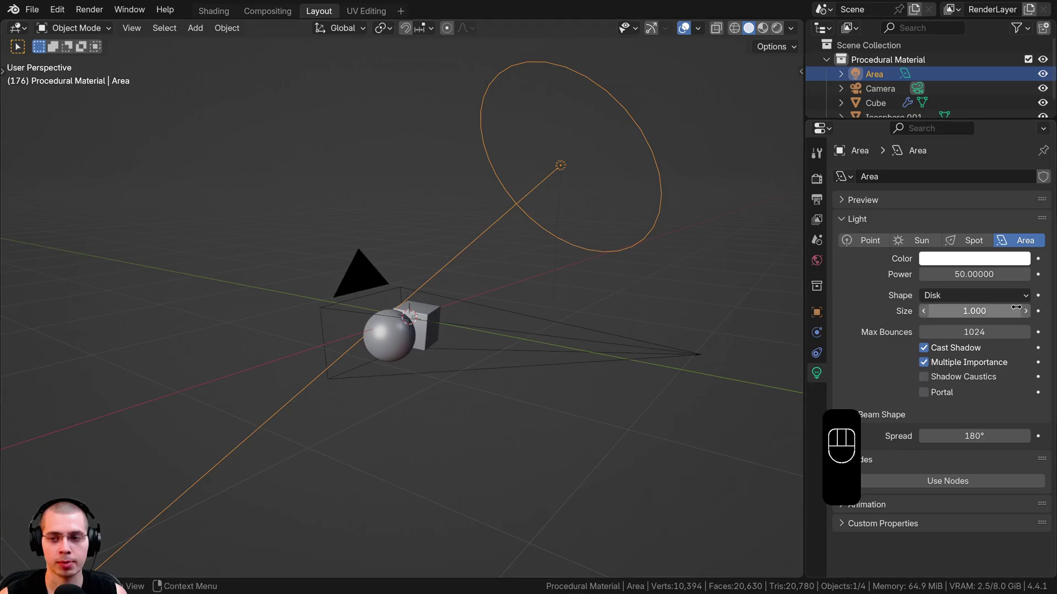
# Switch to the rendered camera preview and bring up the world environment settings with the HDRI.
pyautogui.click(607, 262)
pyautogui.press('z')
pyautogui.click(442, 290)
pyautogui.moveTo(489, 234); pyautogui.dragTo(458, 249)
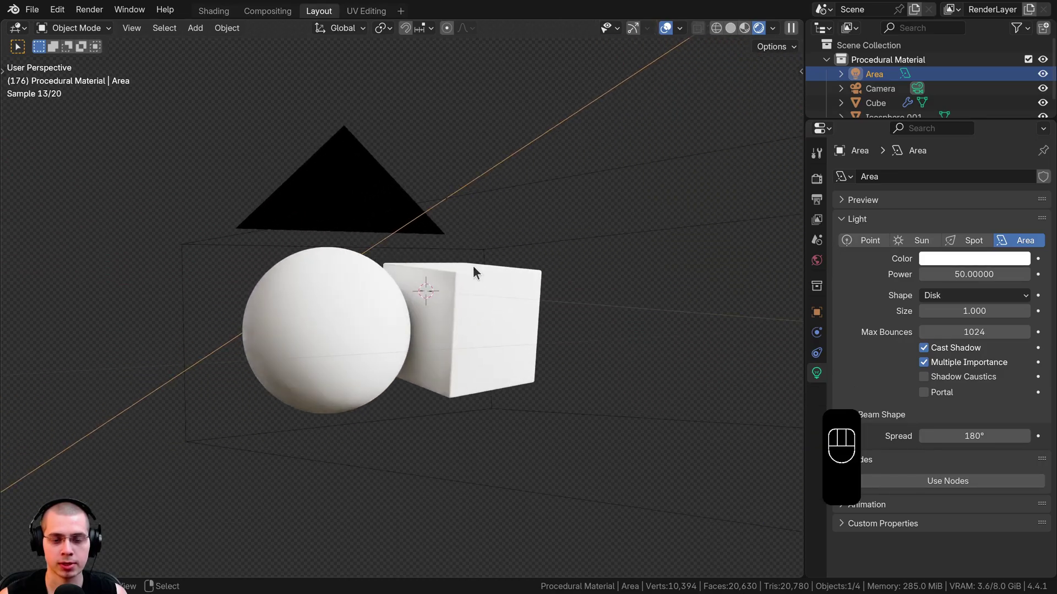
pyautogui.click(814, 267)
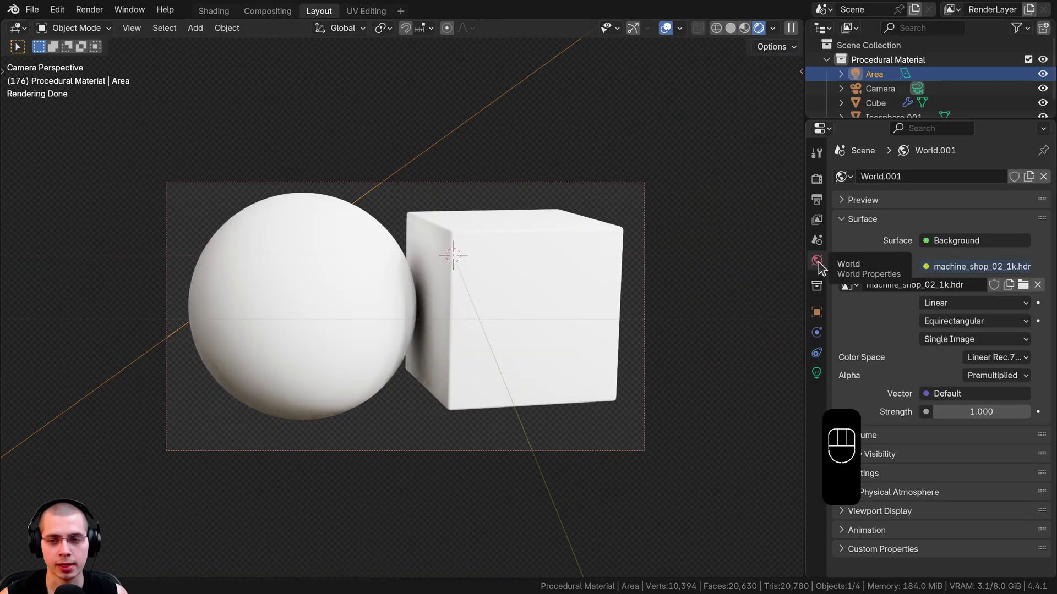
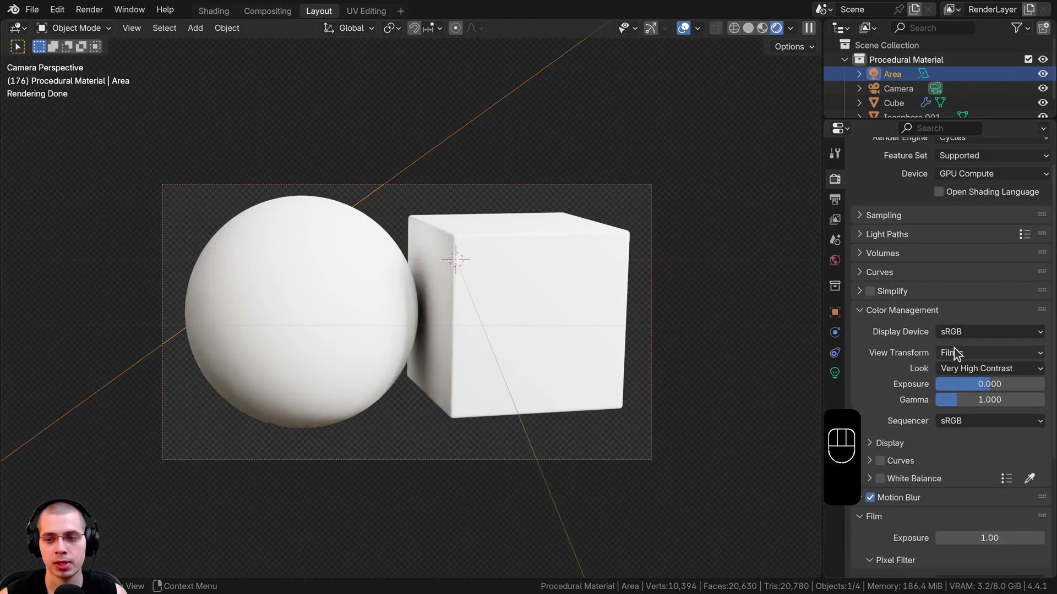
# Set a transparent background and Very High Contrast look, then switch to the Shading workspace.
pyautogui.click(962, 356)
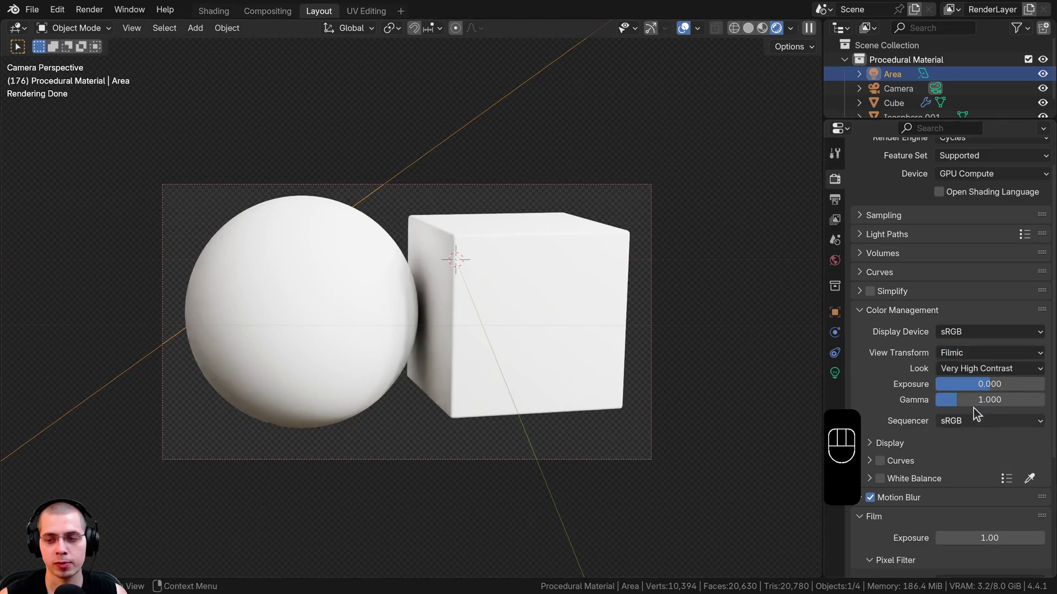
pyautogui.click(988, 371)
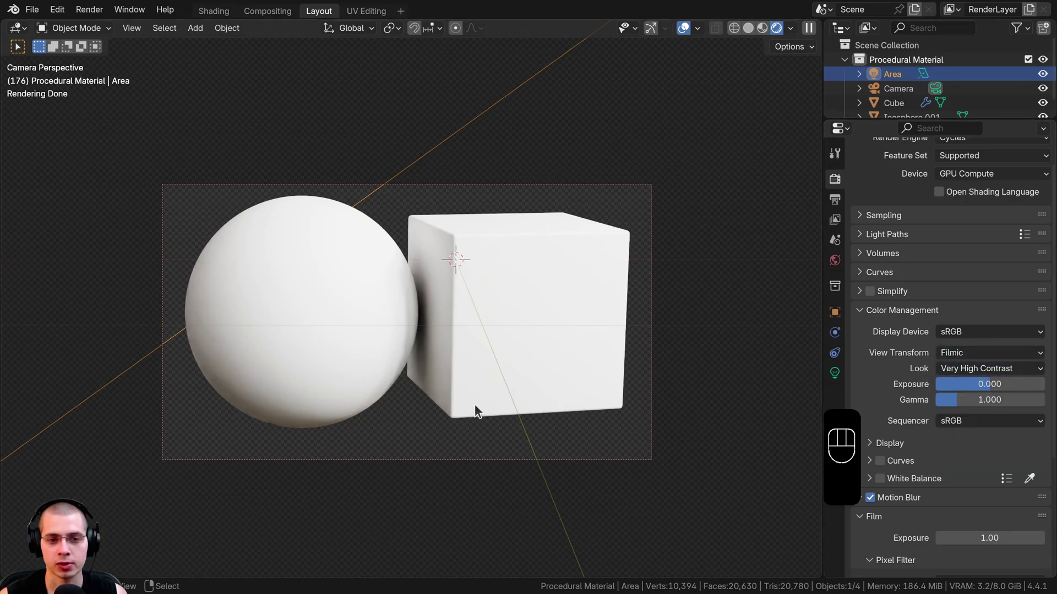
pyautogui.moveTo(1035, 538); pyautogui.dragTo(992, 423)
pyautogui.click(860, 258)
pyautogui.middleClick(535, 264)
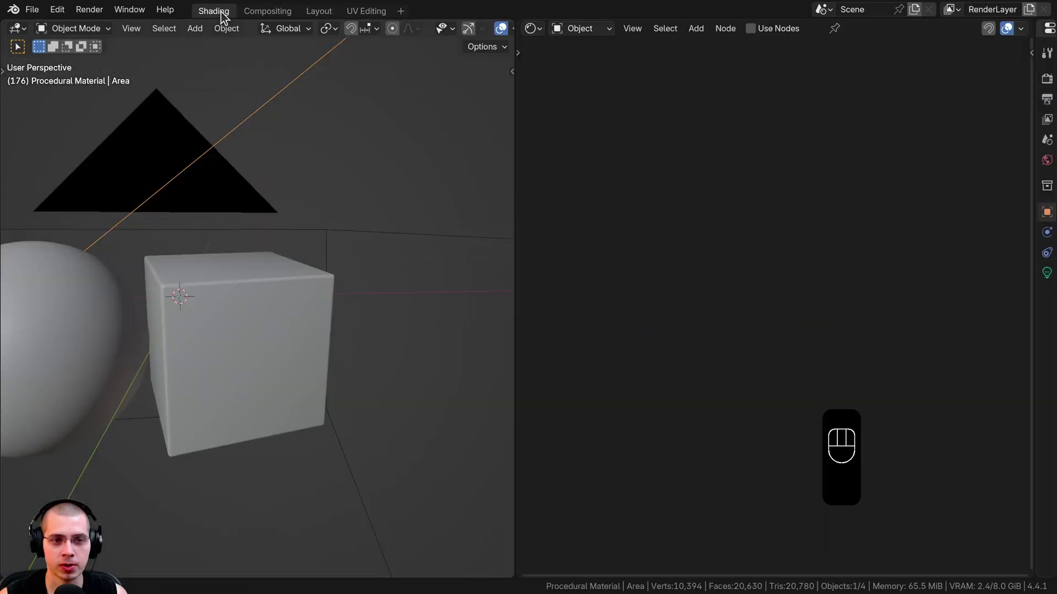
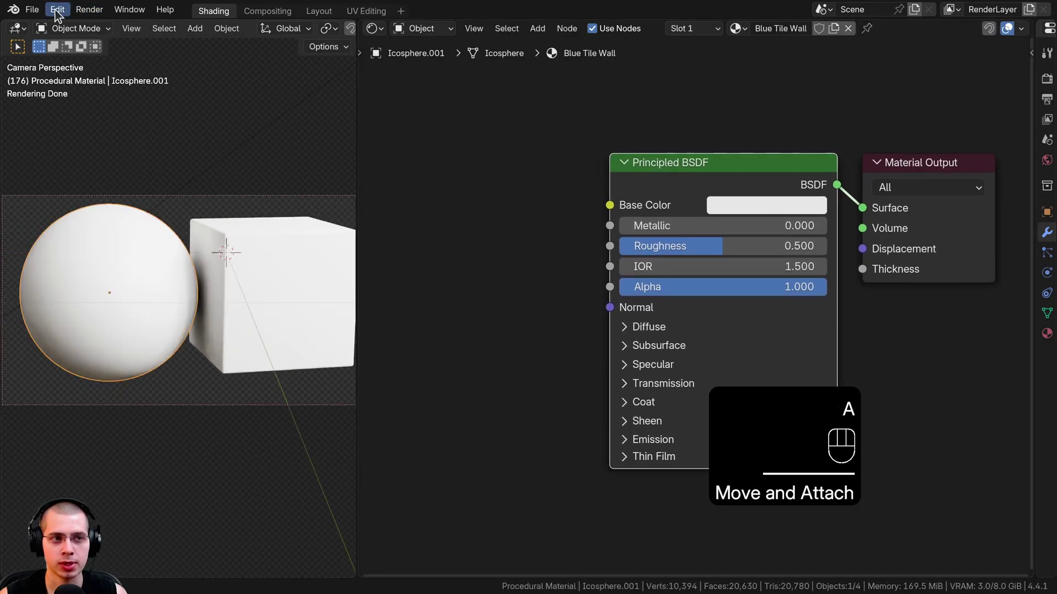
# Check the Add-ons list in Edit > Preferences.
pyautogui.moveTo(58, 13); pyautogui.dragTo(186, 276)
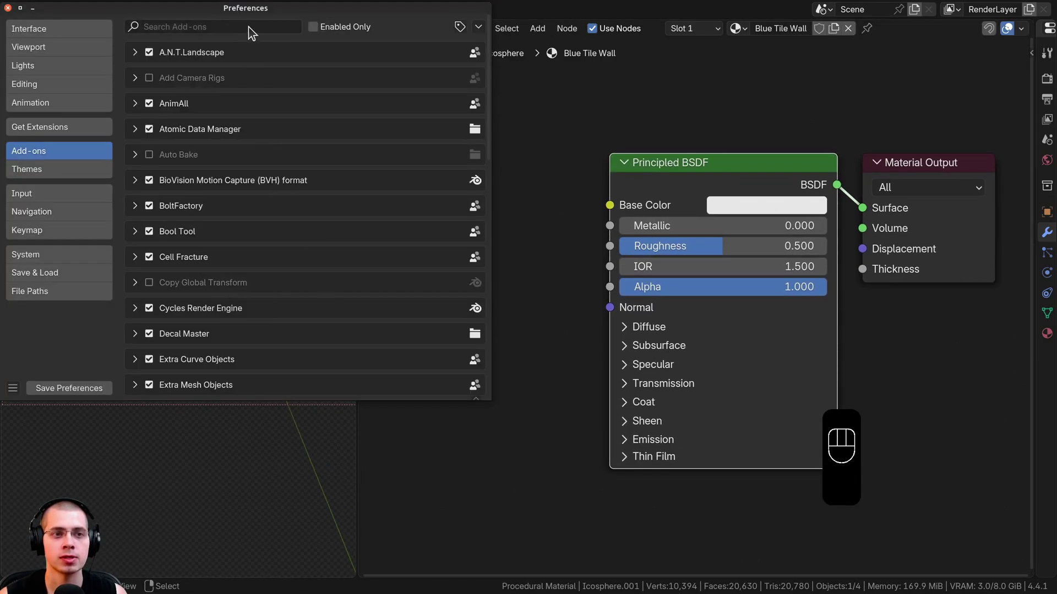
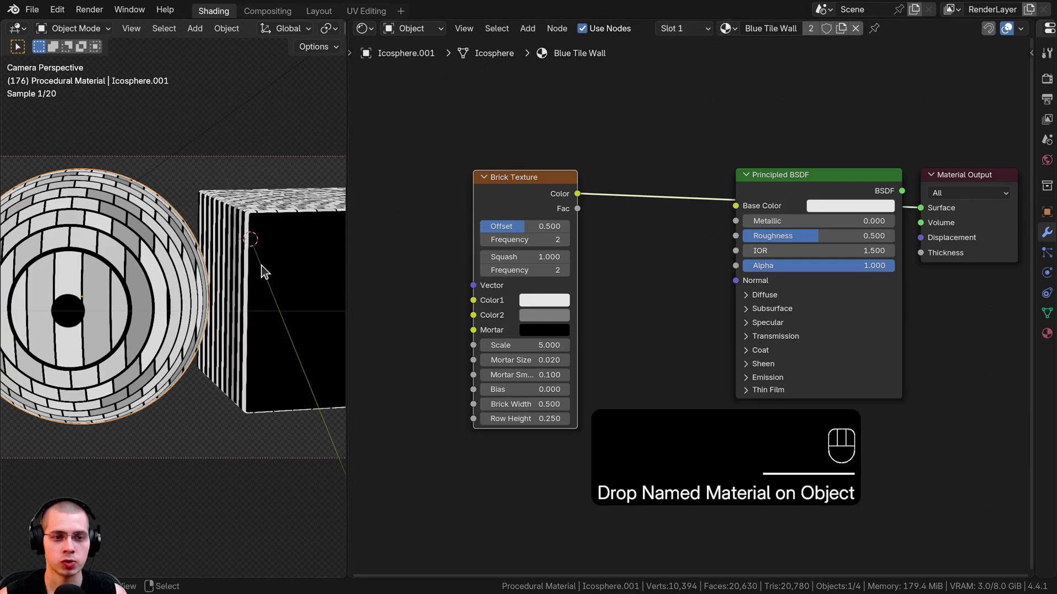
# Select the cube and assign it the Blue Tile Wall material, inspecting the brick pattern on both objects.
pyautogui.click(266, 269)
pyautogui.middleClick(259, 268)
pyautogui.click(271, 257)
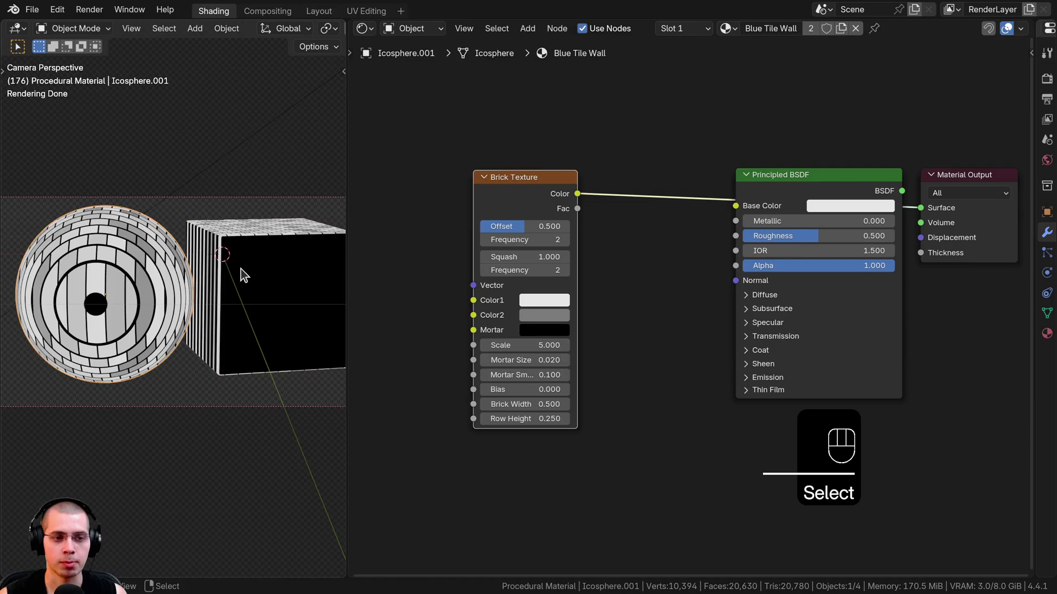
pyautogui.middleClick(236, 272)
pyautogui.middleClick(223, 276)
pyautogui.middleClick(140, 243)
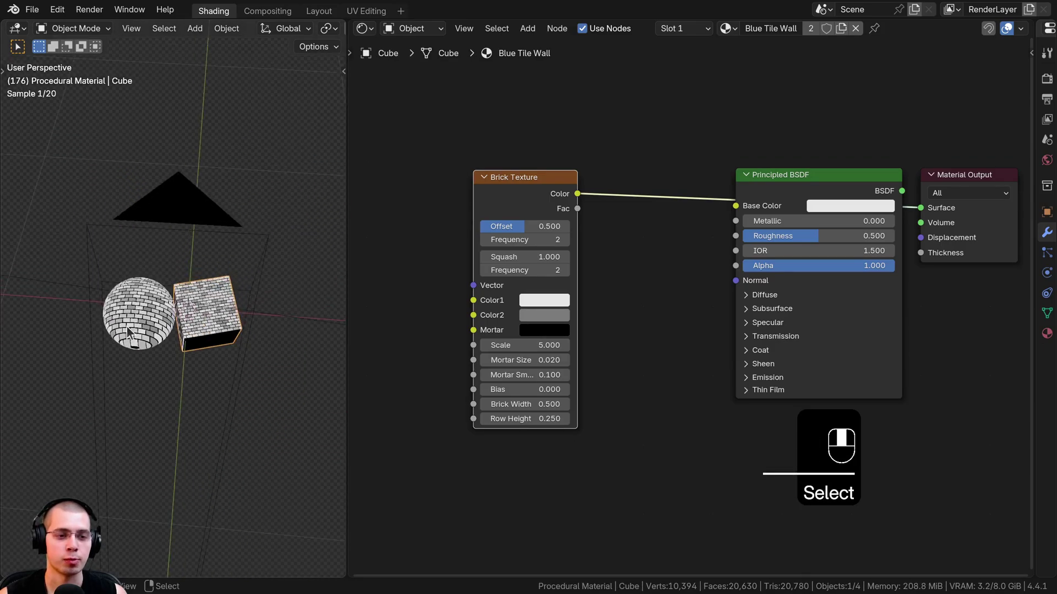
pyautogui.moveTo(168, 268); pyautogui.dragTo(317, 211)
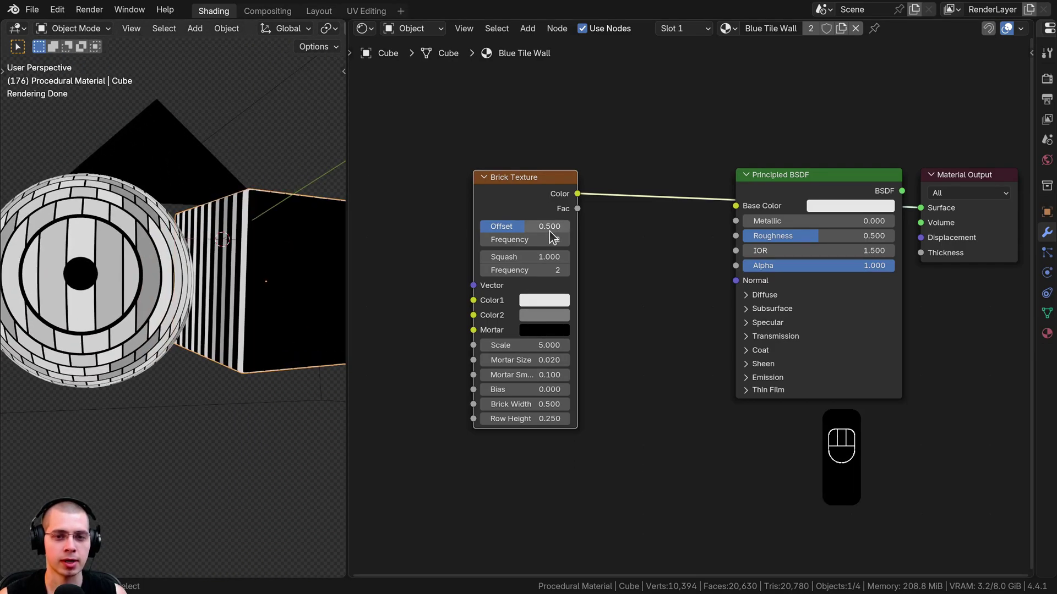
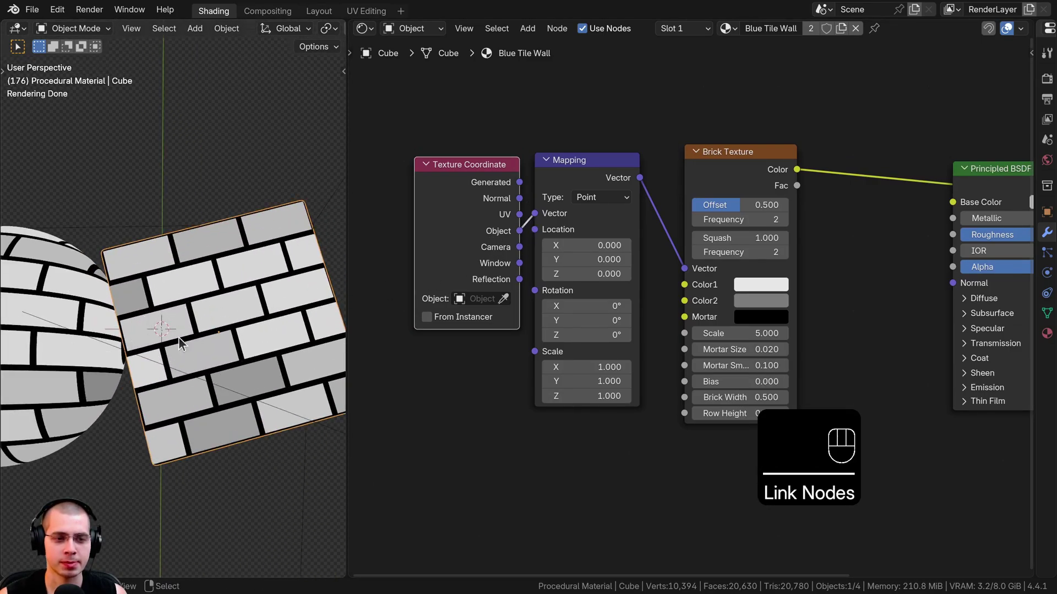
# Feed the Brick Texture's vector from UV coordinates via Texture Coordinate and Mapping nodes.
pyautogui.click(531, 221)
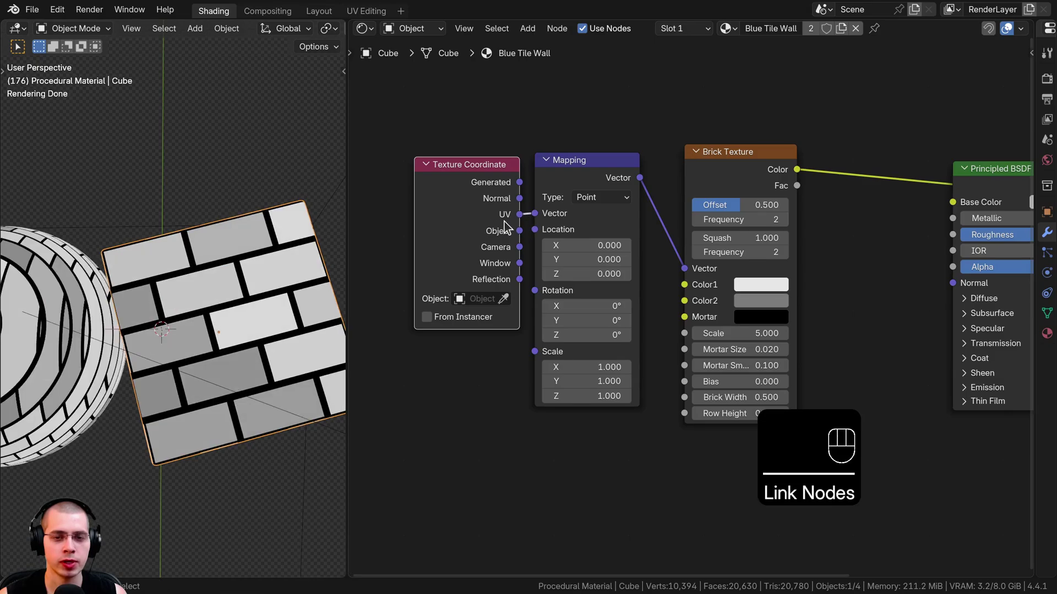
pyautogui.press('g')
pyautogui.press('a')
# Orbit around the cube to check how the bricks wrap along its faces.
pyautogui.moveTo(156, 325); pyautogui.dragTo(205, 284)
pyautogui.moveTo(149, 329); pyautogui.dragTo(172, 321)
pyautogui.click(184, 314)
pyautogui.click(214, 272)
pyautogui.moveTo(140, 305); pyautogui.dragTo(186, 301)
pyautogui.click(186, 301)
pyautogui.click(58, 281)
pyautogui.moveTo(53, 285); pyautogui.dragTo(76, 284)
pyautogui.moveTo(52, 300); pyautogui.dragTo(135, 303)
pyautogui.moveTo(111, 311); pyautogui.dragTo(171, 308)
pyautogui.click(180, 294)
pyautogui.click(235, 263)
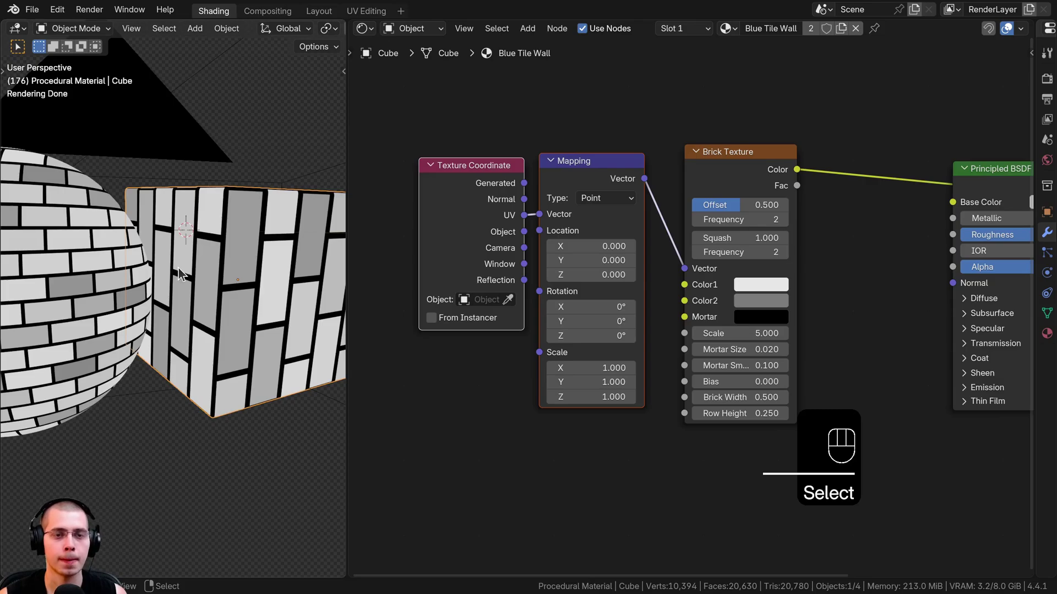
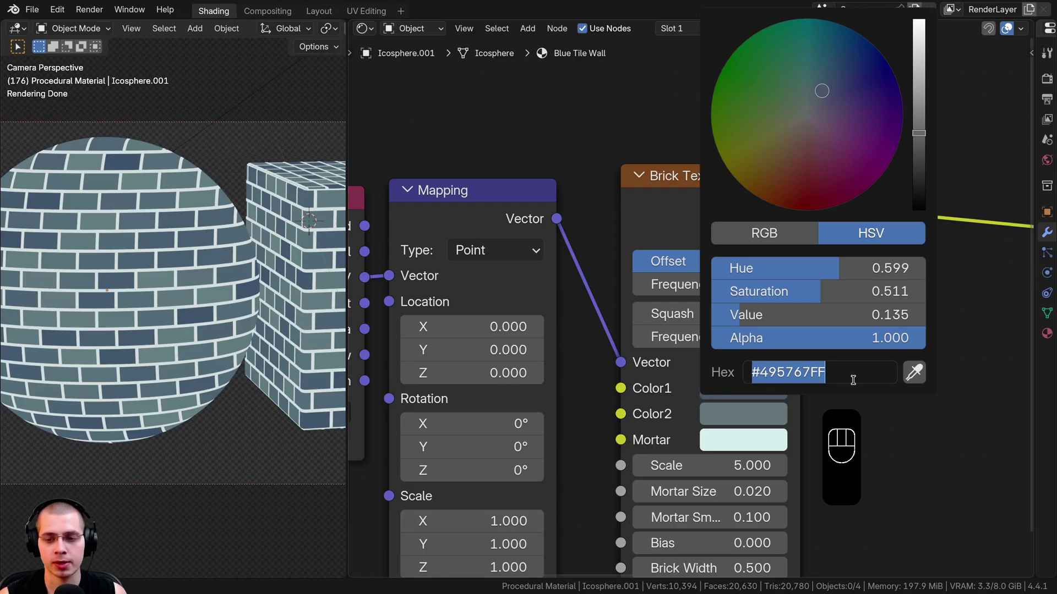
# Pick blue-grey shades for Brick Texture Color1 and Color2 and near-white for Mortar.
pyautogui.click(742, 417)
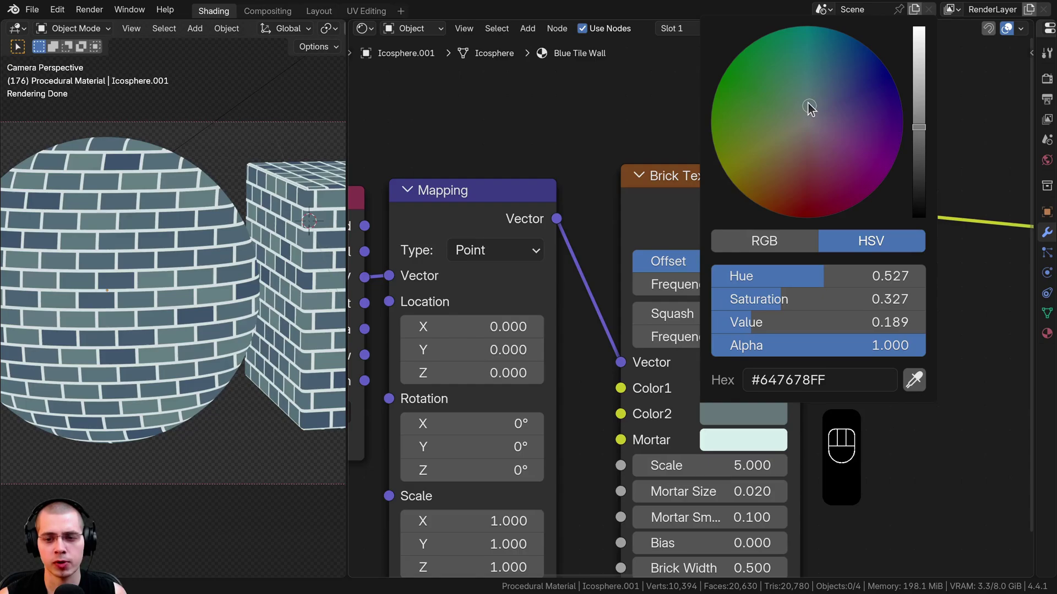
pyautogui.click(758, 415)
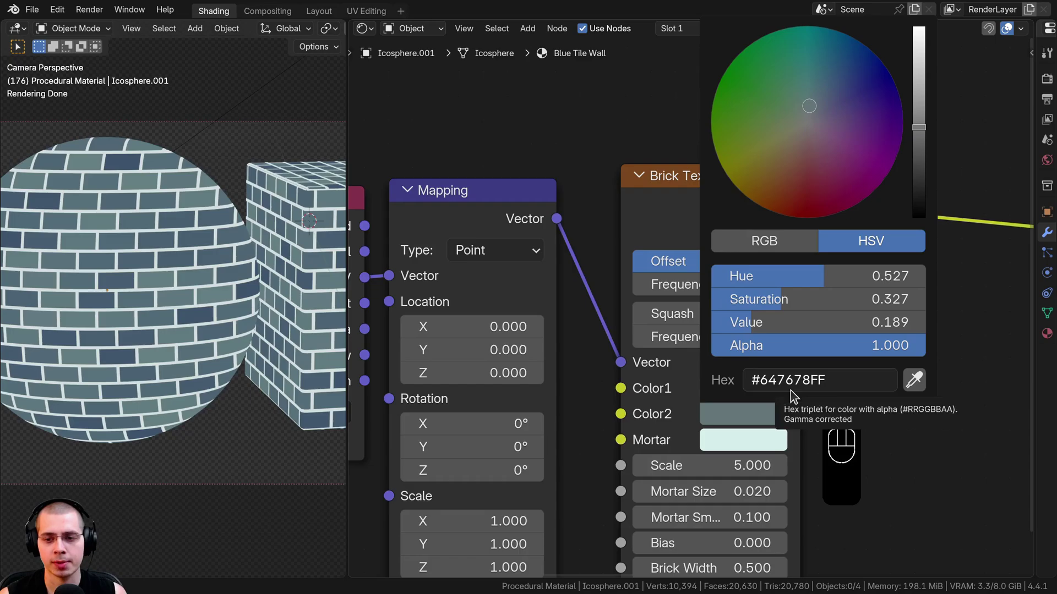
pyautogui.click(719, 442)
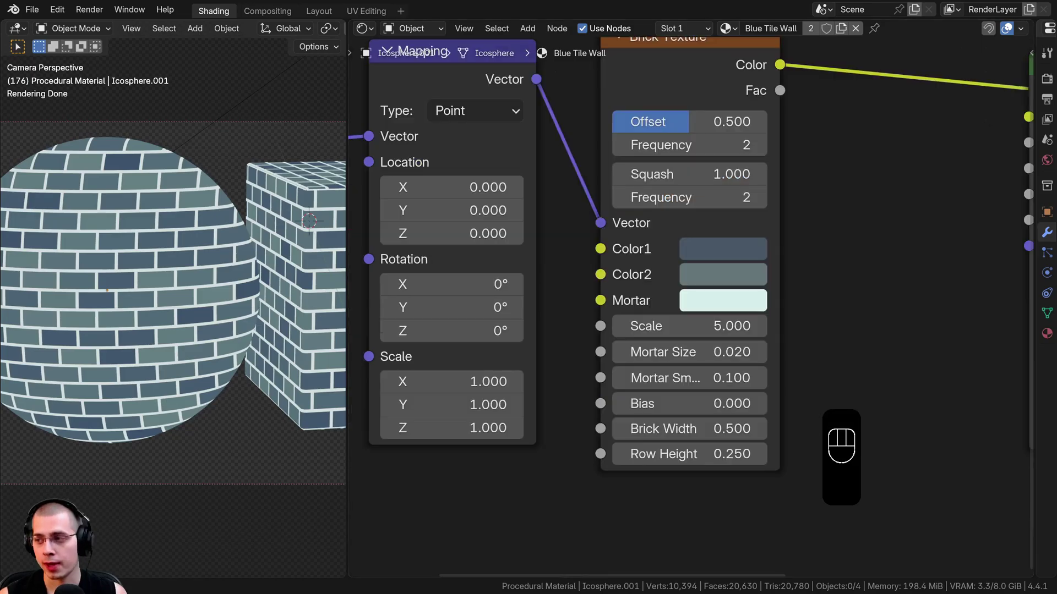
pyautogui.middleClick(798, 264)
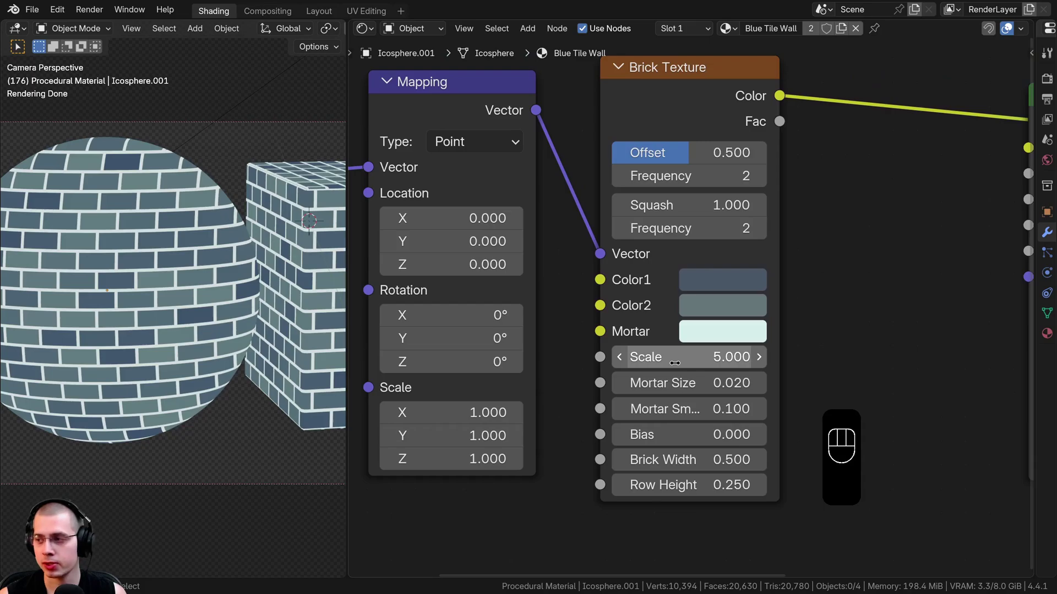
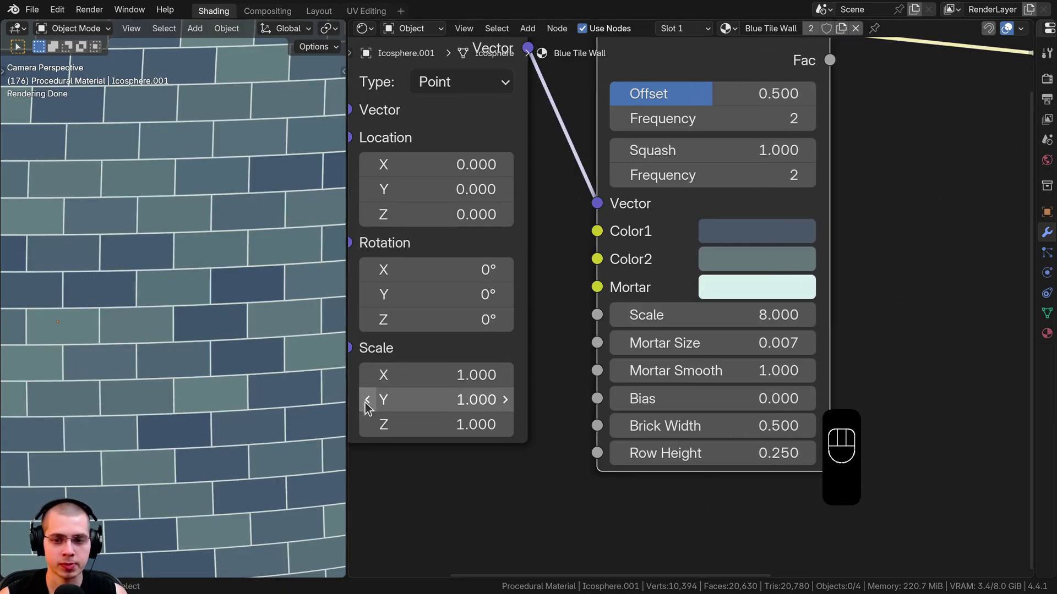
# Set Brick Scale 8, Mortar Size 0.007, Mortar Smooth 1, and lower Principled BSDF Roughness.
pyautogui.click(204, 303)
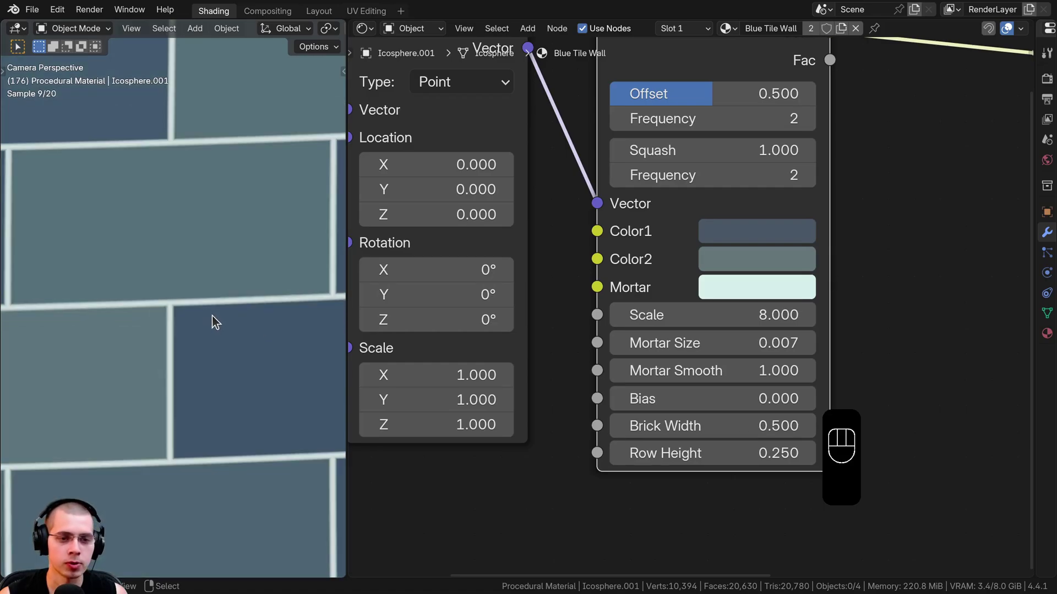
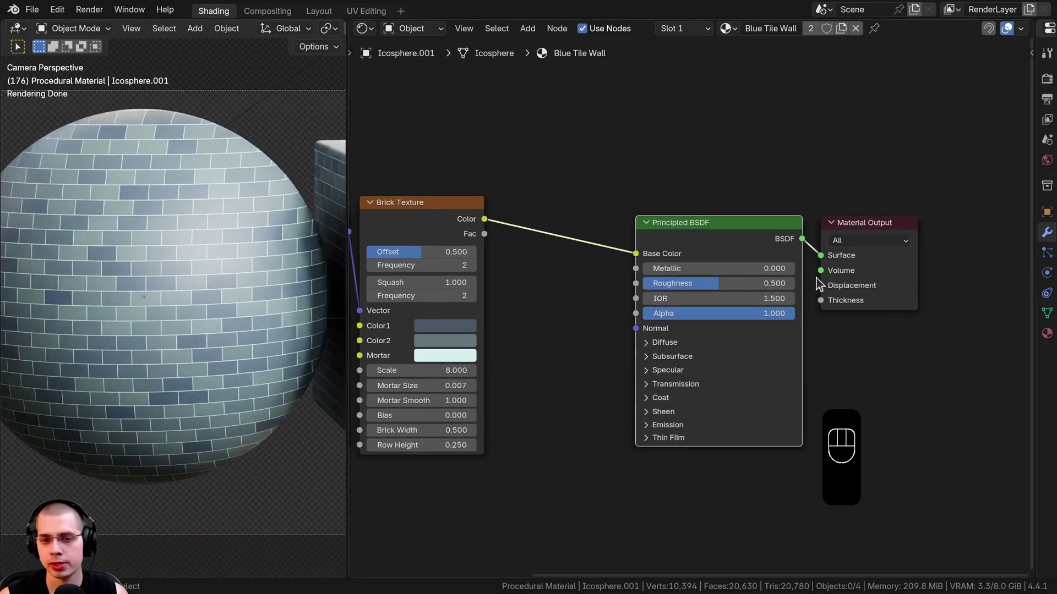
pyautogui.moveTo(710, 291); pyautogui.dragTo(746, 291)
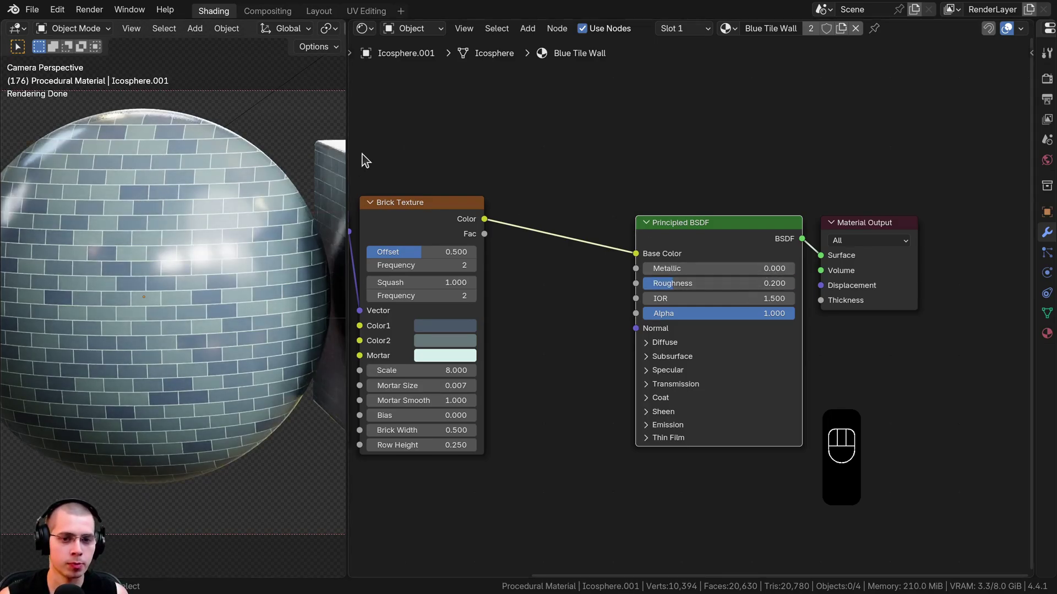
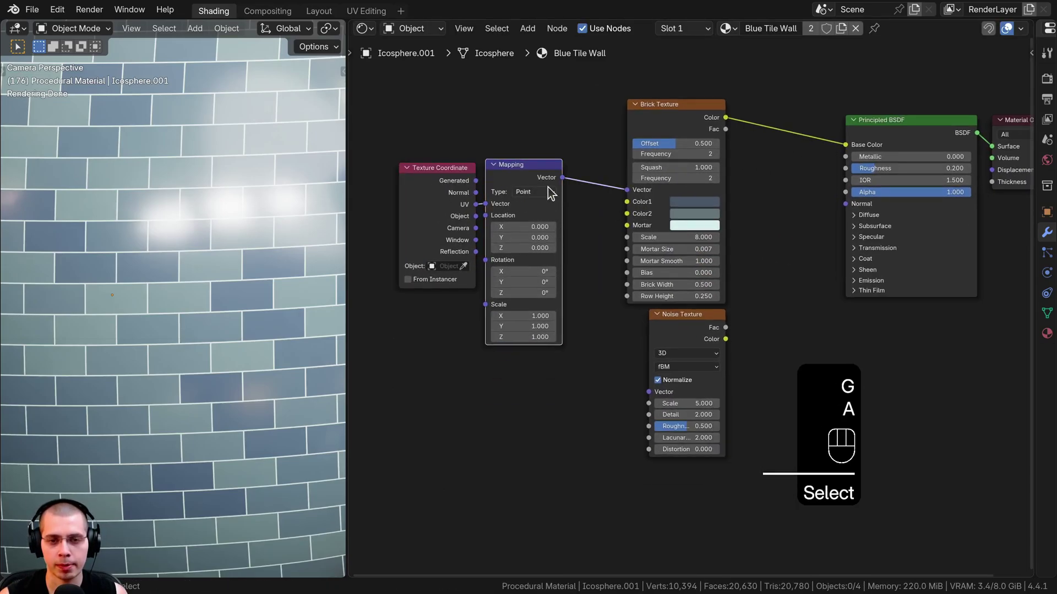
# Add a Noise Texture and a Mix Color node before Base Color, noise Fac as factor, B black.
pyautogui.moveTo(488, 275); pyautogui.dragTo(655, 389)
pyautogui.moveTo(676, 334); pyautogui.dragTo(689, 325)
pyautogui.click(691, 324)
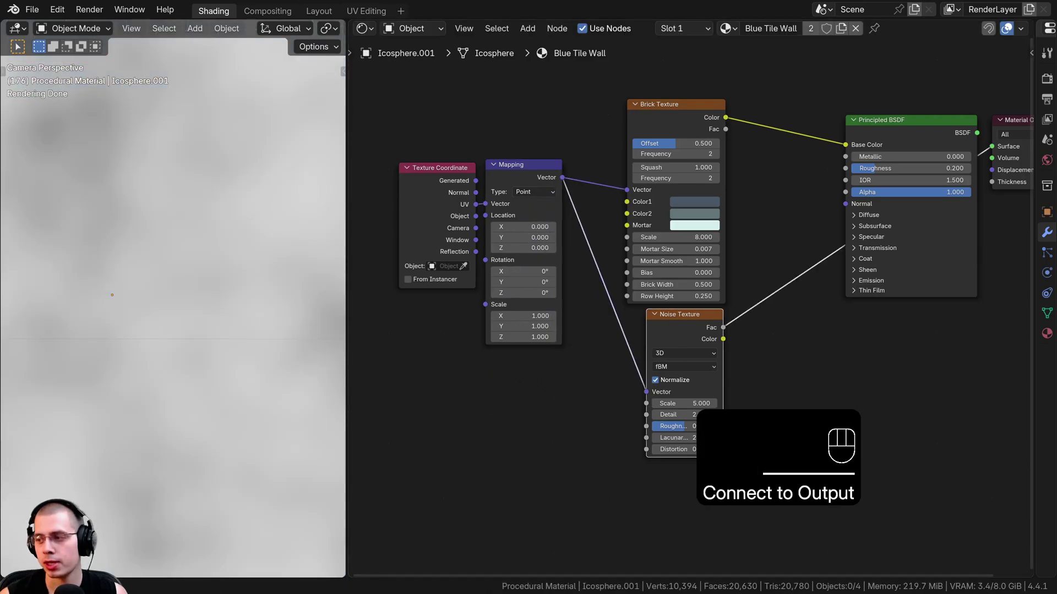
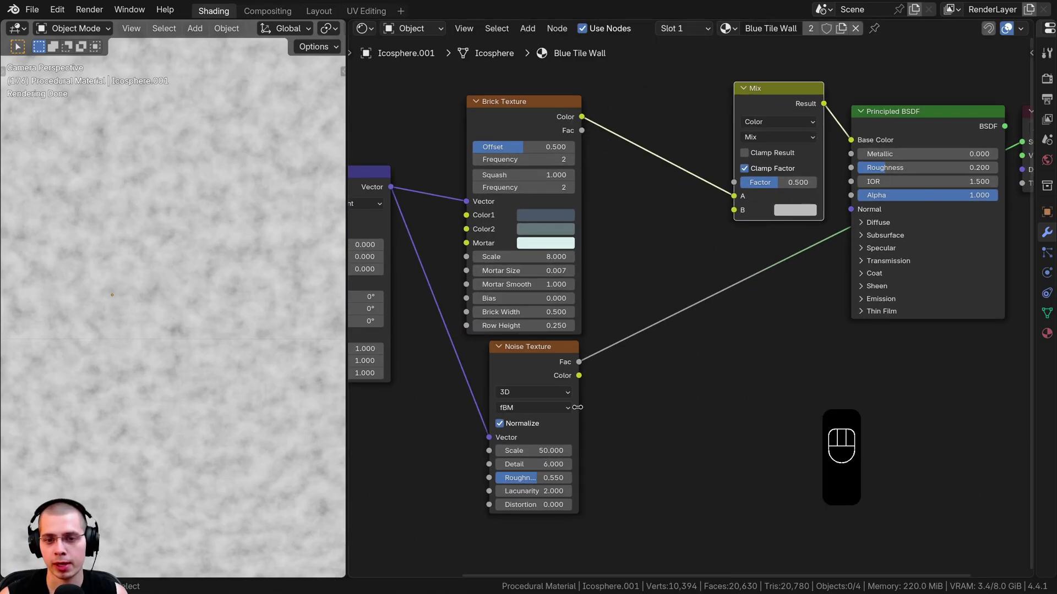
pyautogui.click(518, 368)
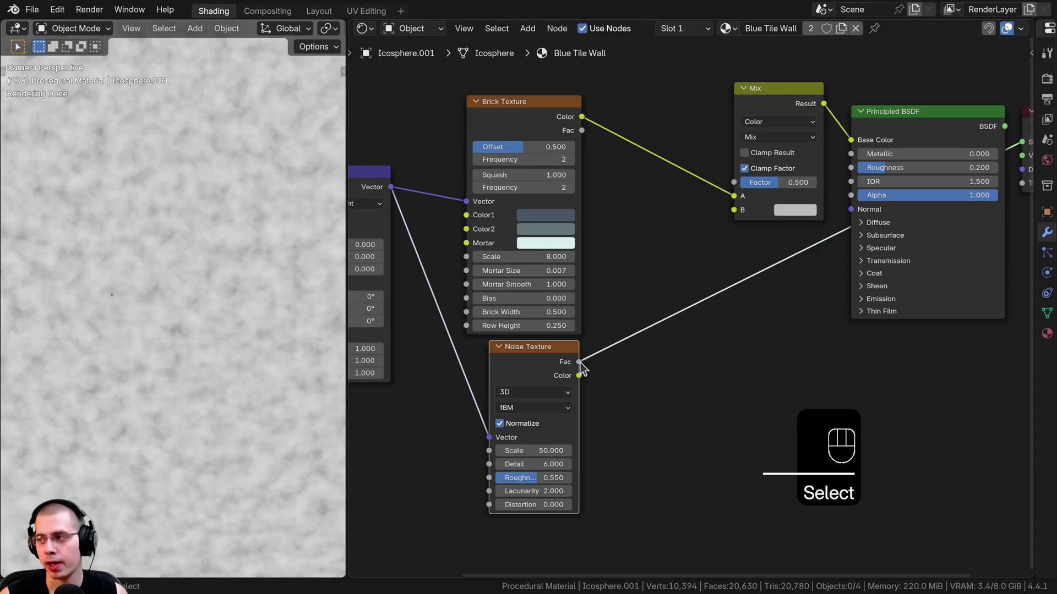
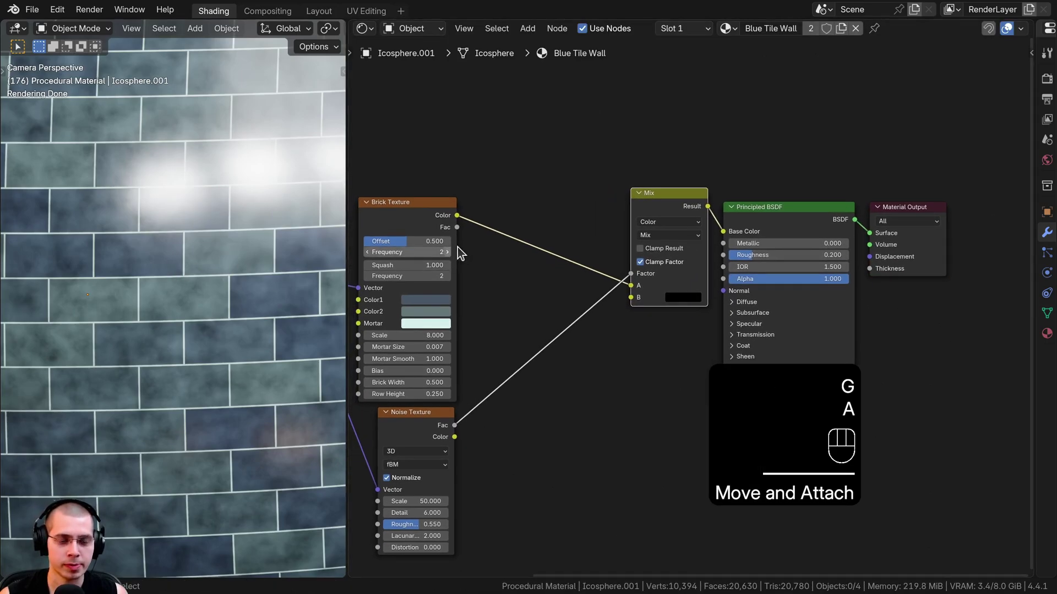
# Drop a Color Ramp on the noise-to-mix link and darken its white stop to grey.
pyautogui.press('shift+a')
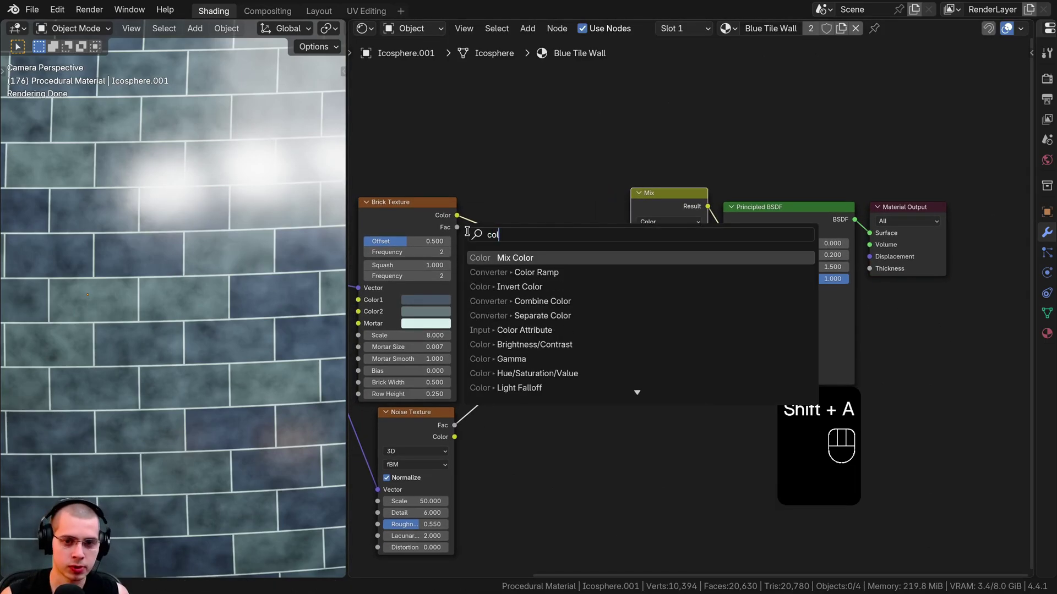
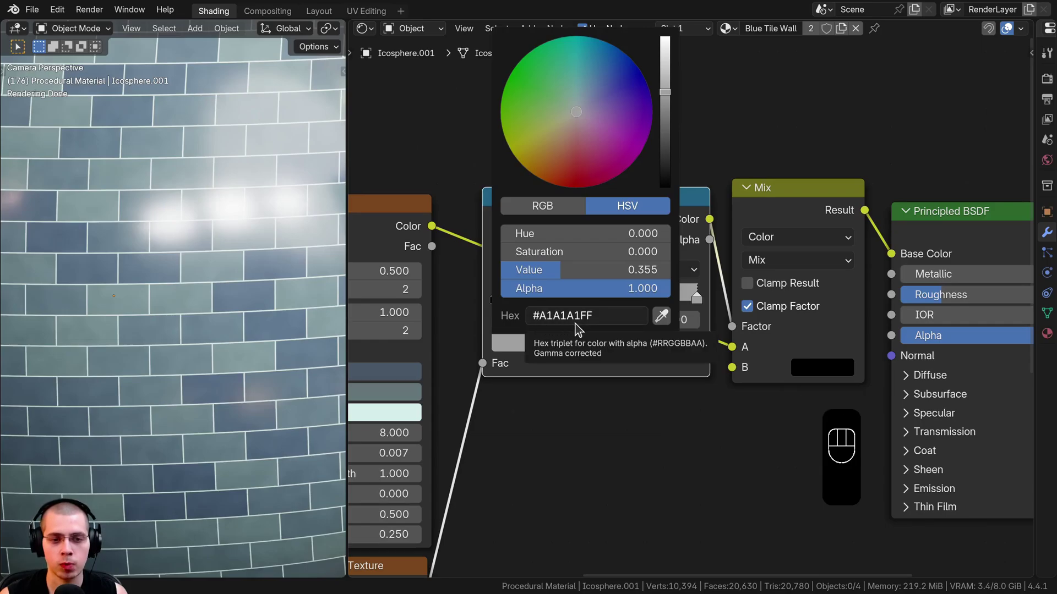
pyautogui.click(640, 249)
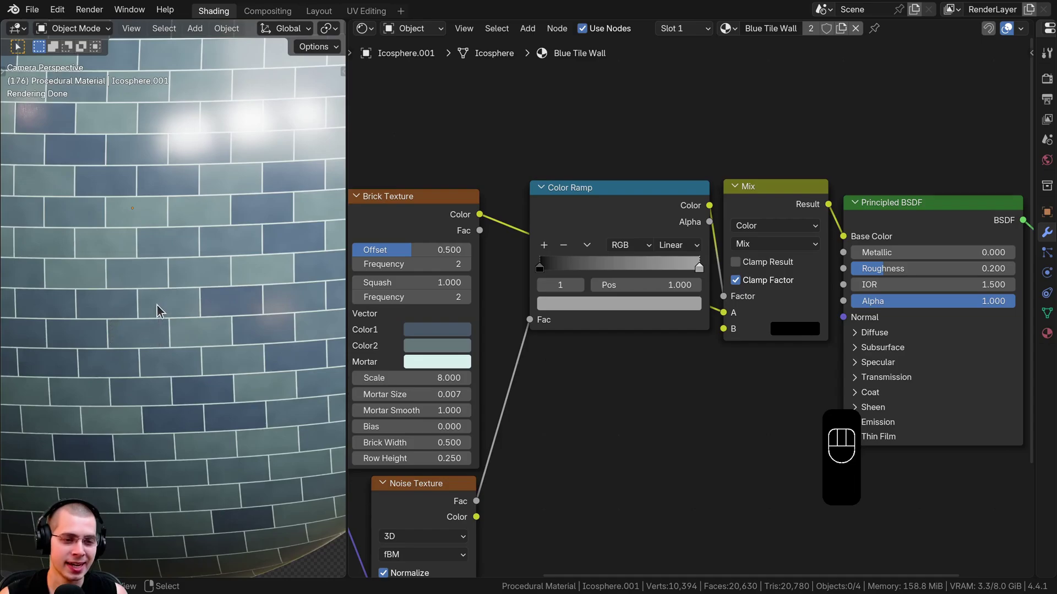
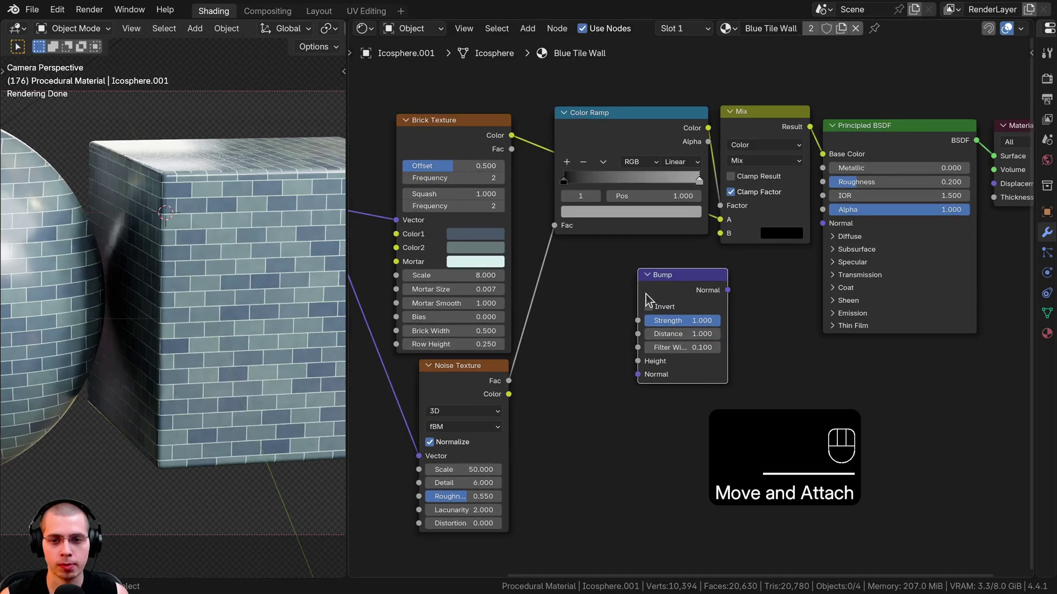
# Add a Bump node from Brick Color into BSDF Normal, inverted, Strength 200, Distance 0.
pyautogui.click(464, 133)
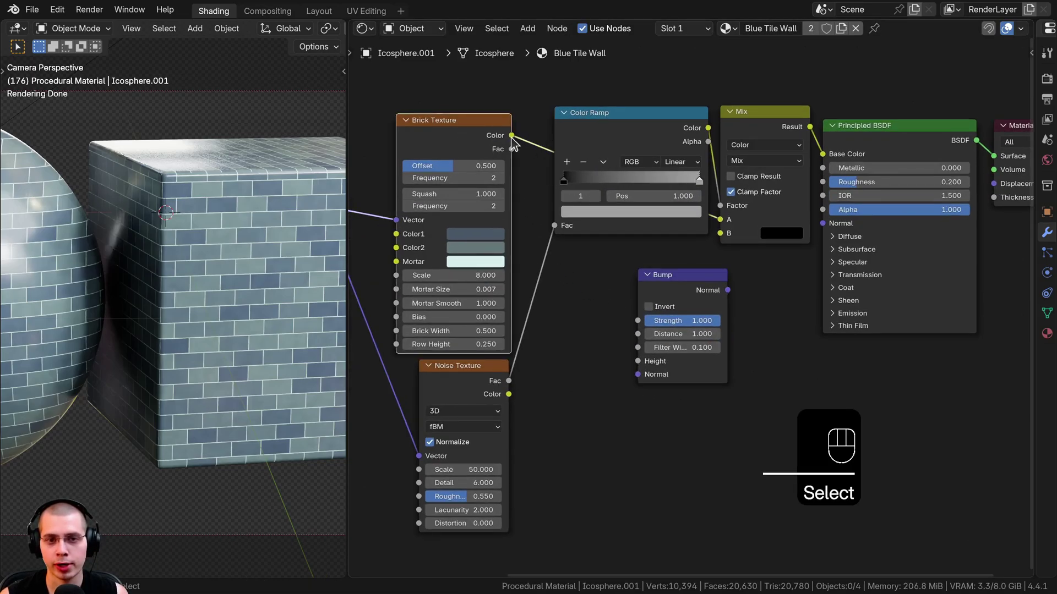
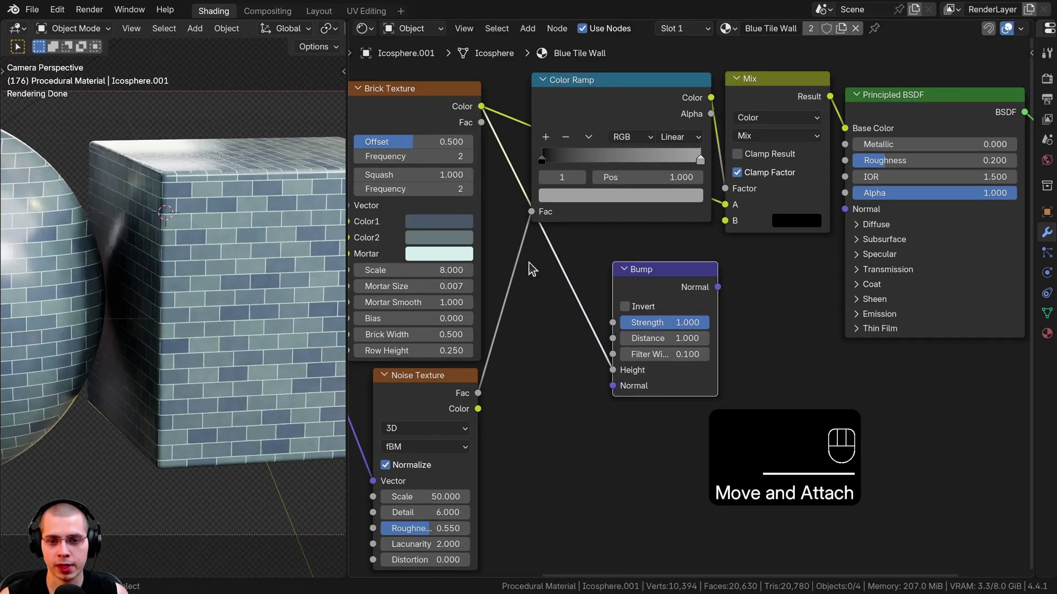
pyautogui.moveTo(723, 292); pyautogui.dragTo(820, 366)
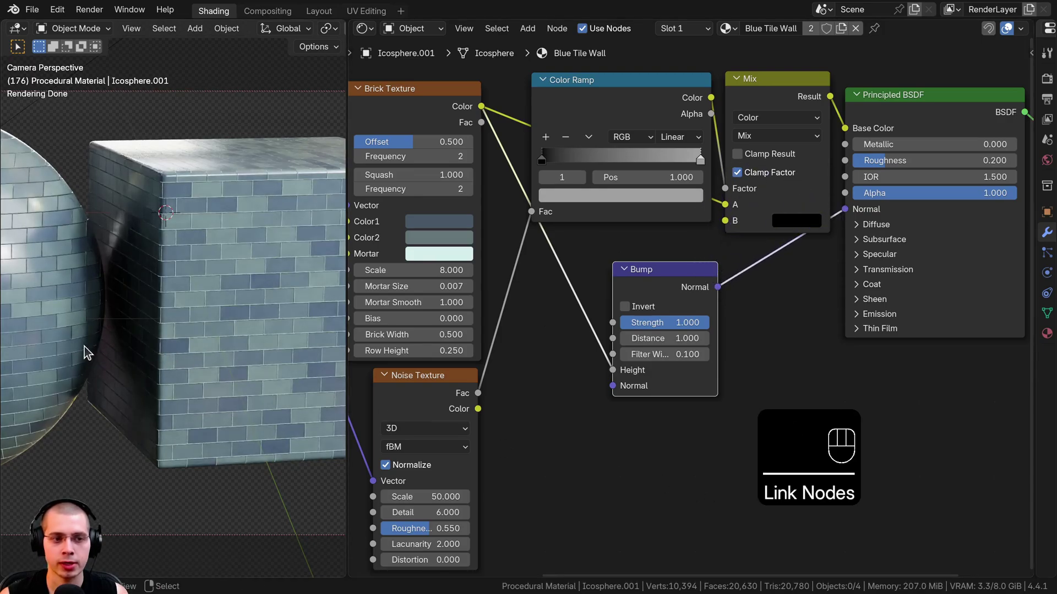
pyautogui.middleClick(263, 353)
pyautogui.middleClick(146, 339)
pyautogui.middleClick(141, 263)
pyautogui.moveTo(270, 252); pyautogui.dragTo(283, 275)
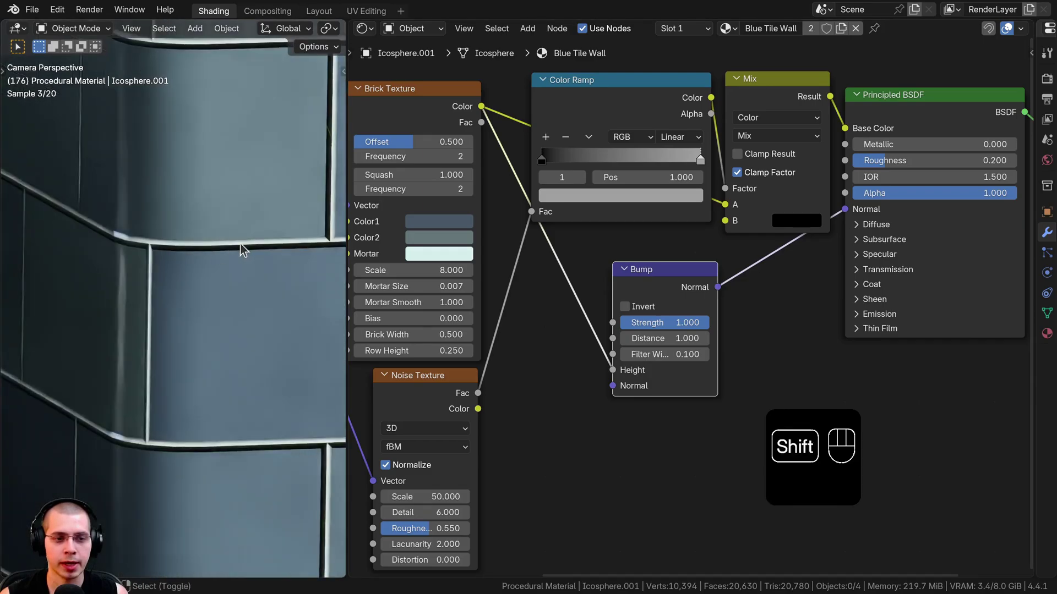
pyautogui.click(186, 284)
pyautogui.moveTo(87, 287); pyautogui.dragTo(432, 267)
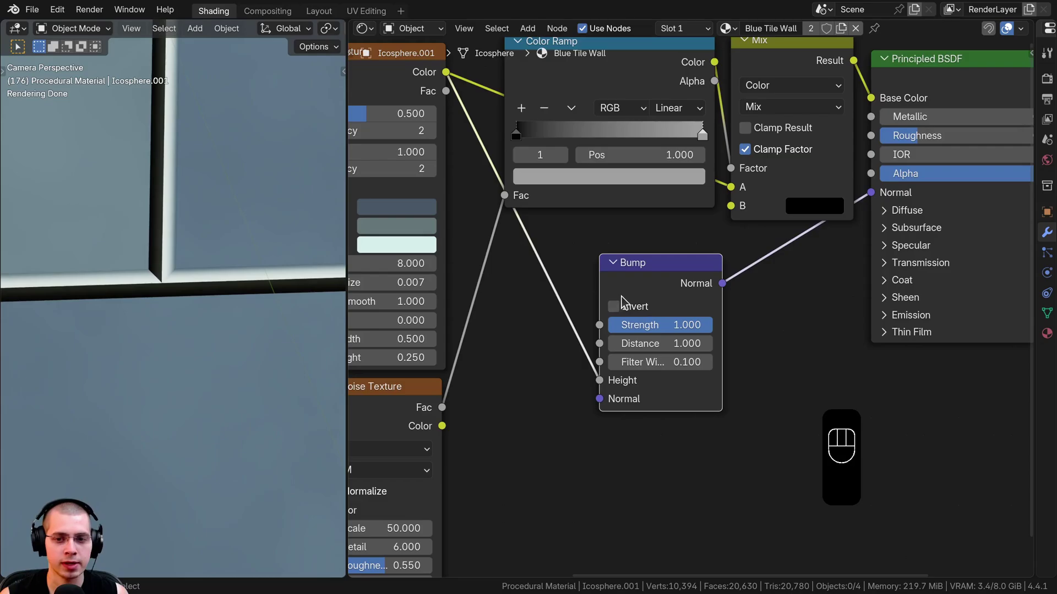
pyautogui.click(621, 311)
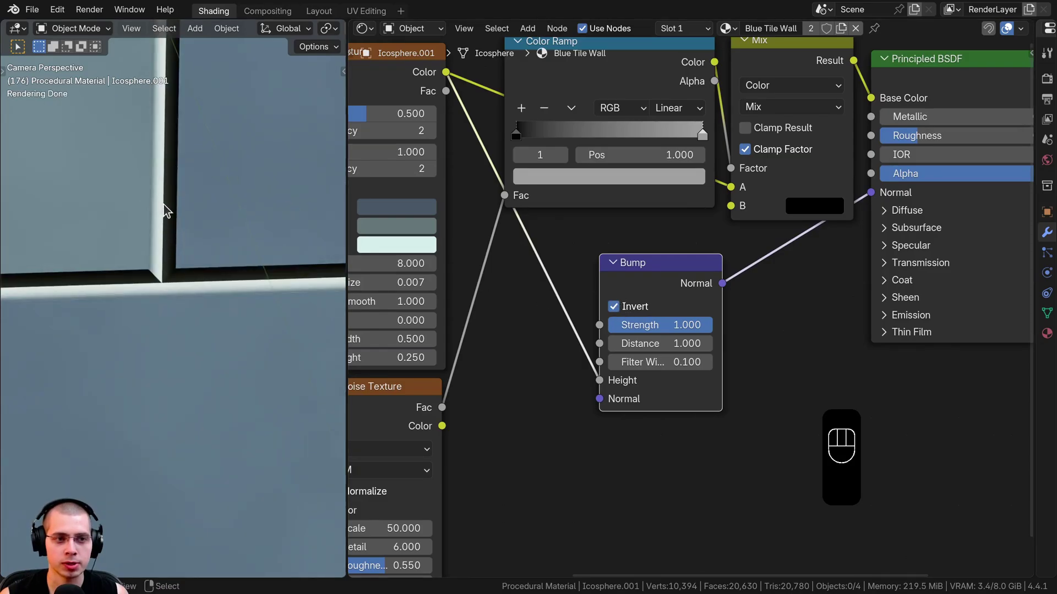
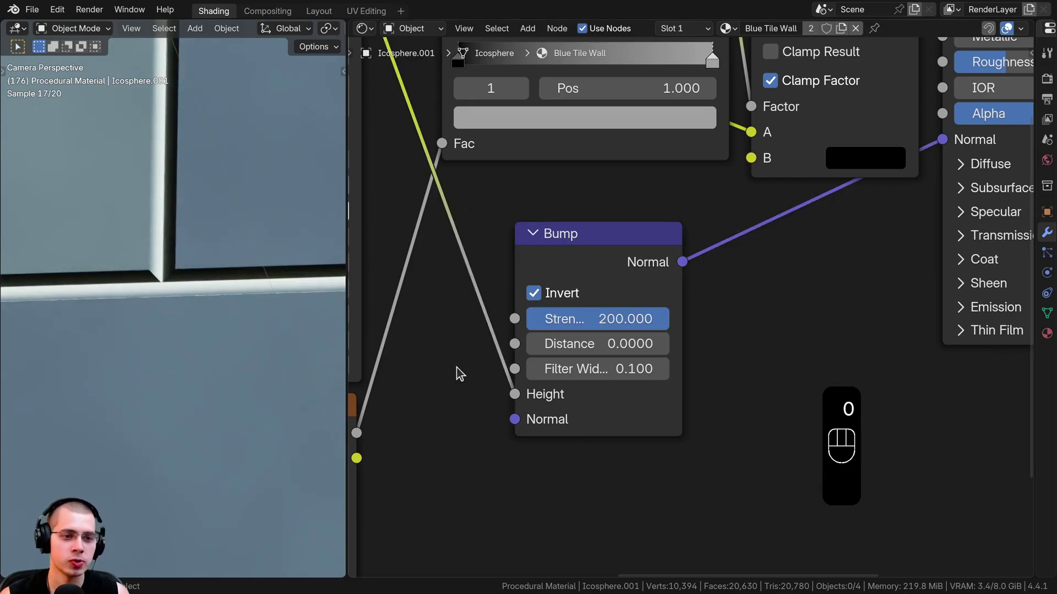
# Chain a second Bump at Strength 0.02 and check the seams on sphere and cube.
pyautogui.moveTo(229, 297); pyautogui.dragTo(231, 327)
pyautogui.moveTo(184, 225); pyautogui.dragTo(208, 208)
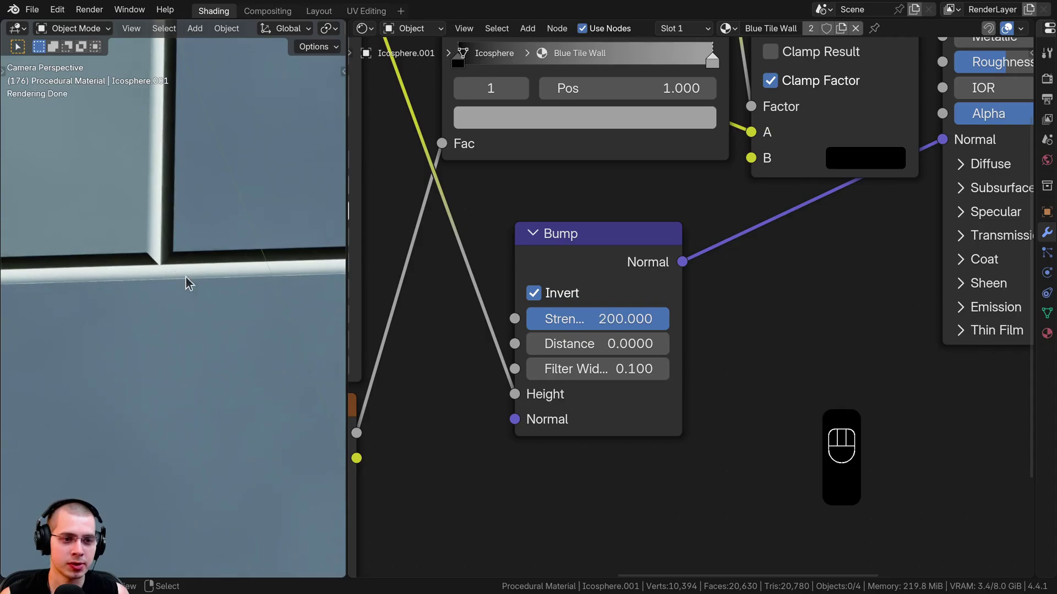
pyautogui.moveTo(170, 235); pyautogui.dragTo(165, 310)
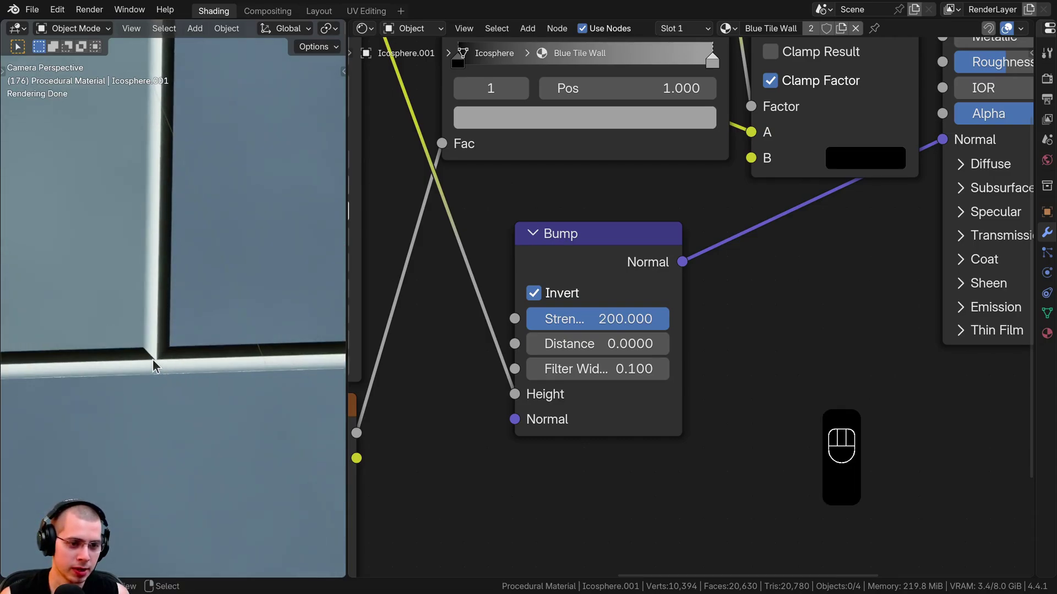
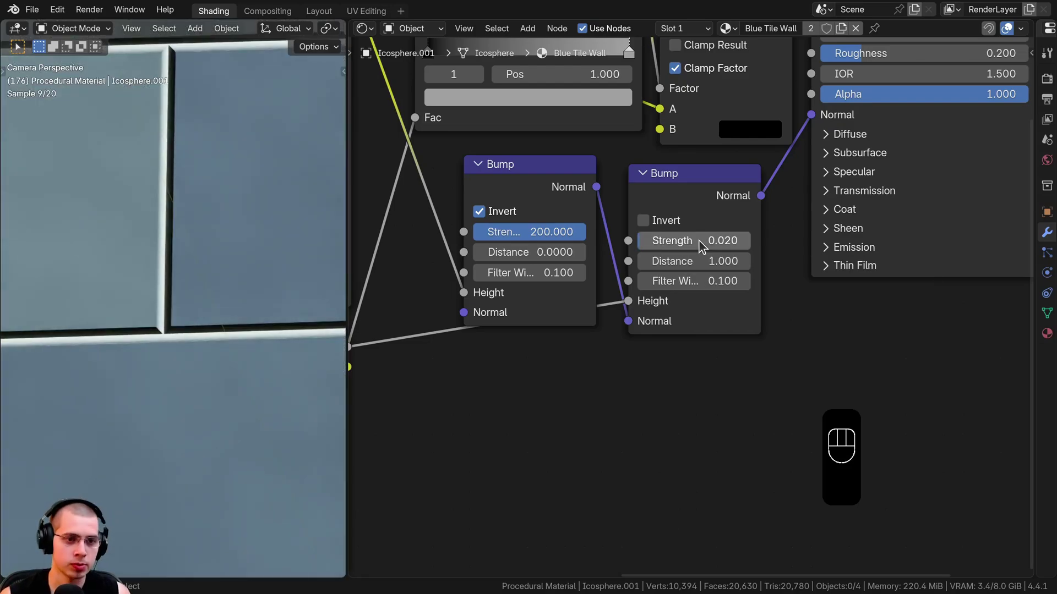
pyautogui.moveTo(179, 248); pyautogui.dragTo(258, 291)
pyautogui.middleClick(263, 330)
pyautogui.middleClick(307, 355)
pyautogui.moveTo(22, 269); pyautogui.dragTo(28, 271)
pyautogui.middleClick(289, 284)
pyautogui.middleClick(230, 192)
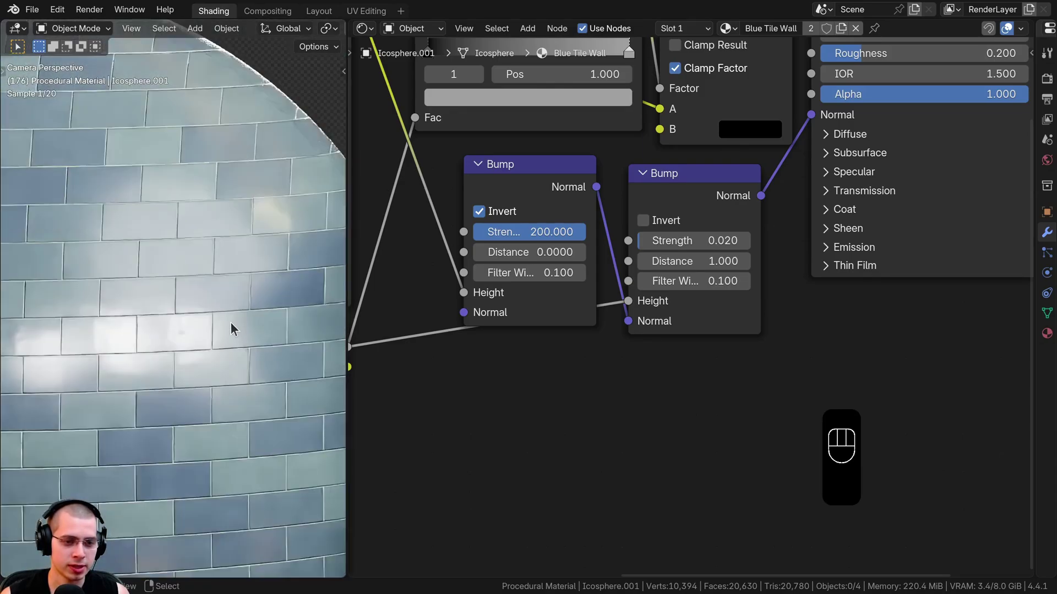
pyautogui.moveTo(174, 306); pyautogui.dragTo(131, 306)
# Duplicate the second Bump and place the copy as a third link in the chain.
pyautogui.press('g')
pyautogui.press('a')
pyautogui.click(599, 262)
pyautogui.press('shift+d')
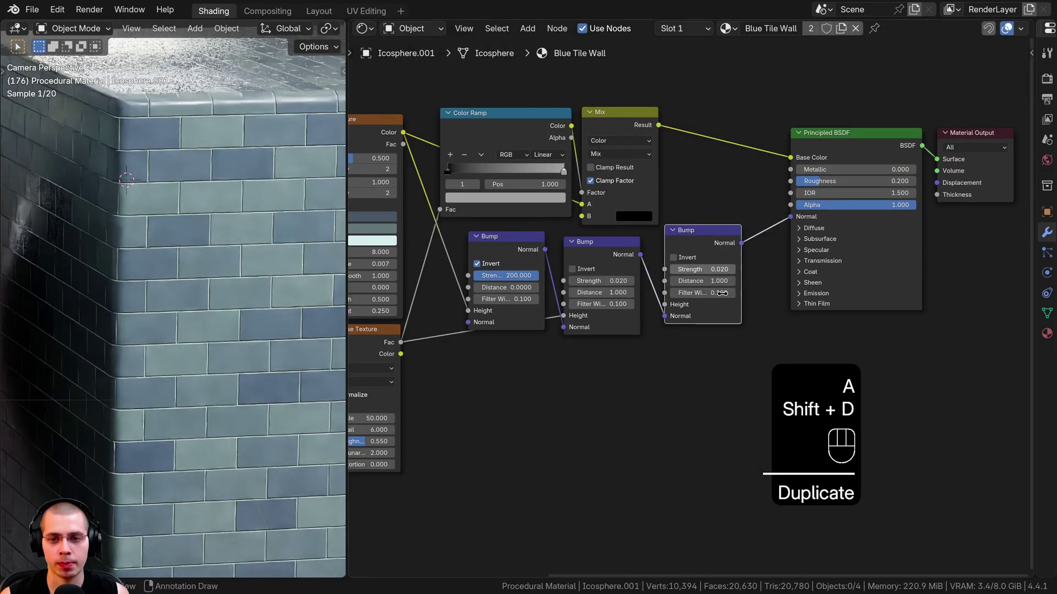
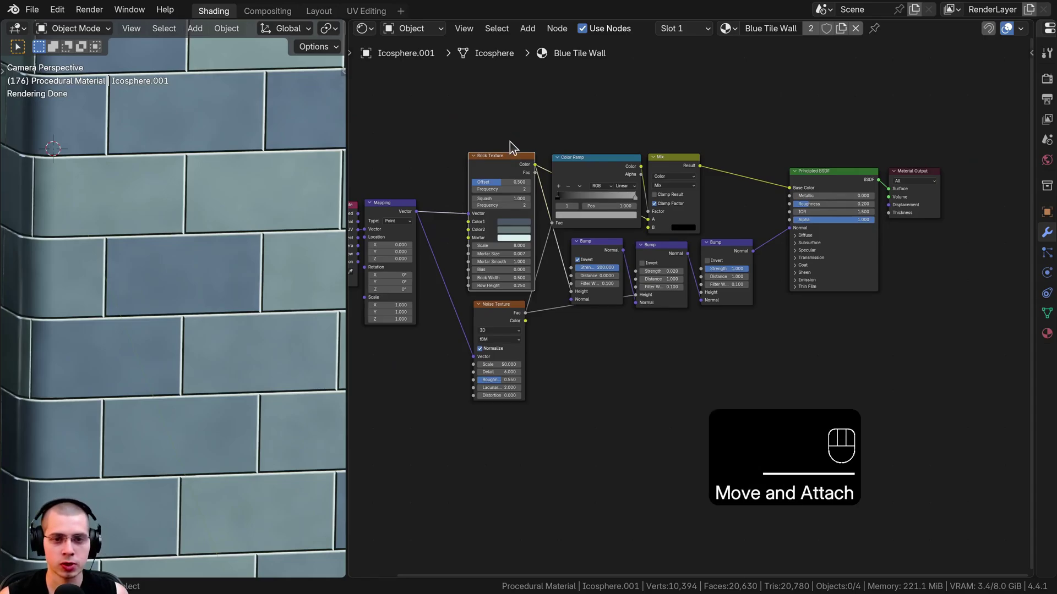
# Duplicate the Brick Texture with wider, smoother mortar to drive the third Bump at 0.25.
pyautogui.press('ctrl+shift+d')
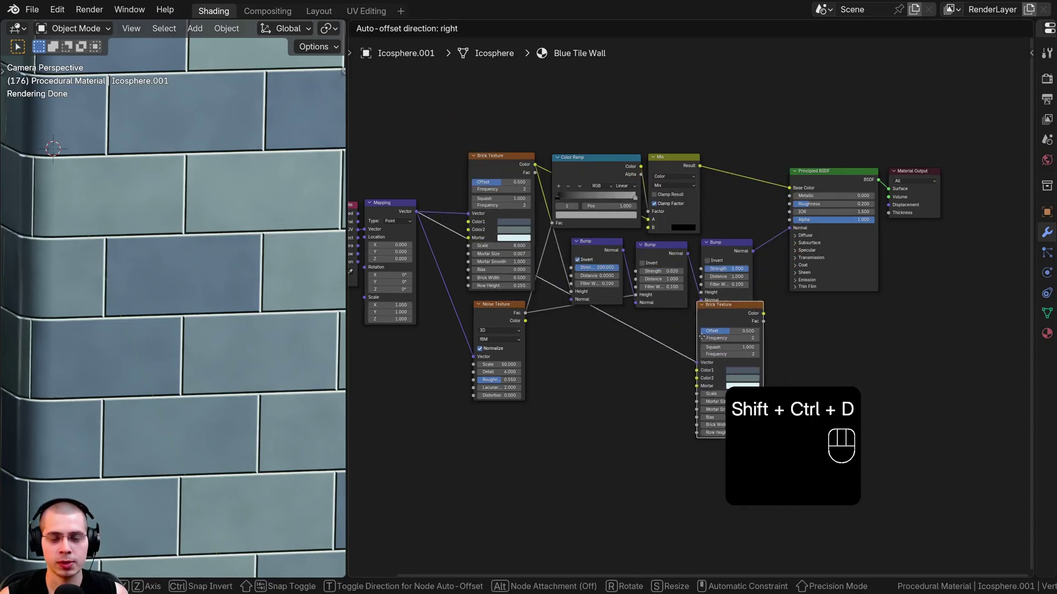
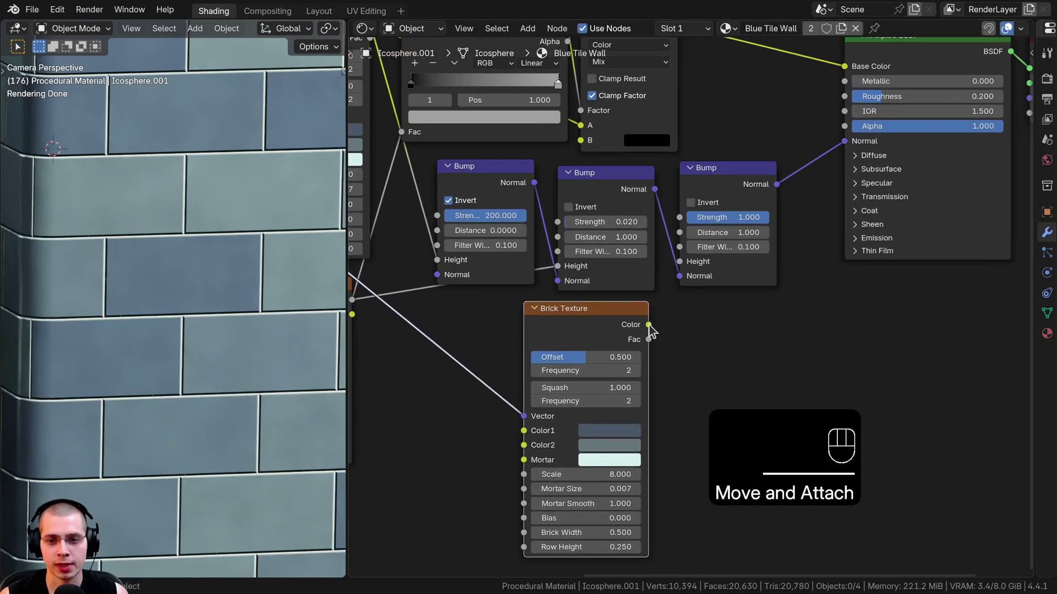
pyautogui.moveTo(626, 334); pyautogui.dragTo(681, 302)
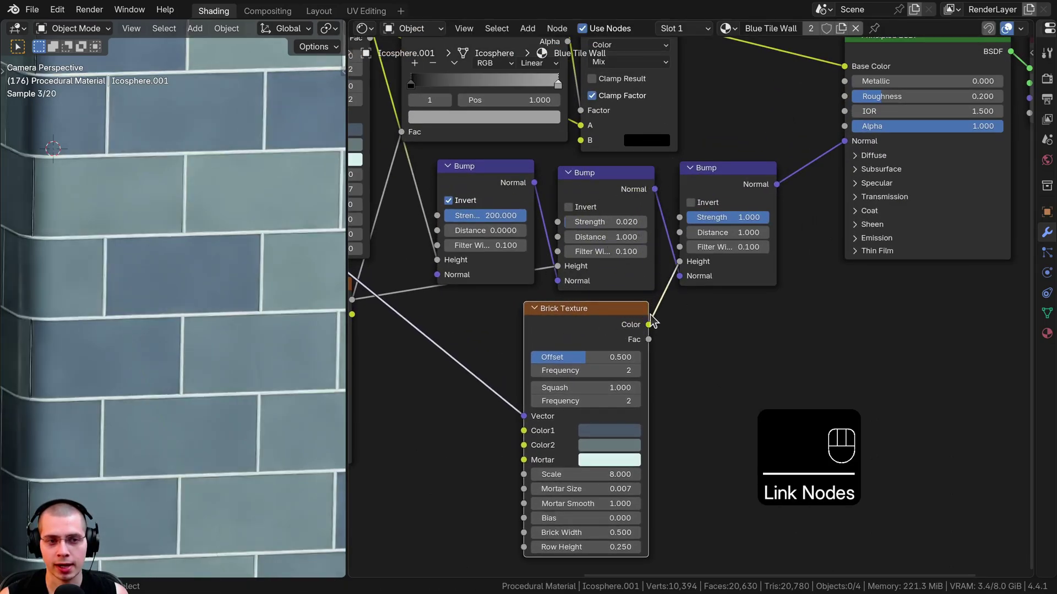
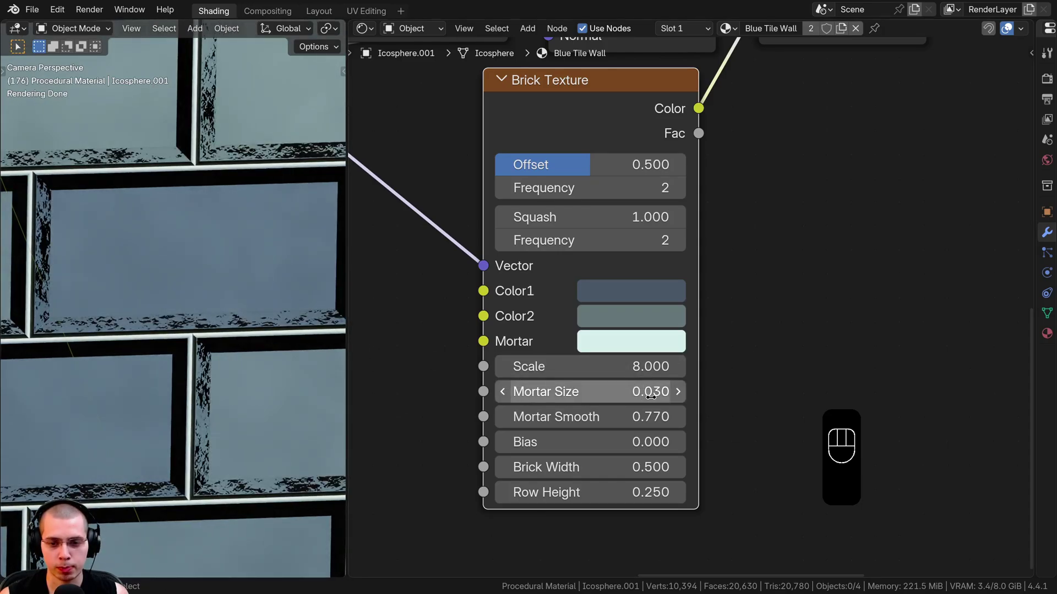
pyautogui.middleClick(190, 418)
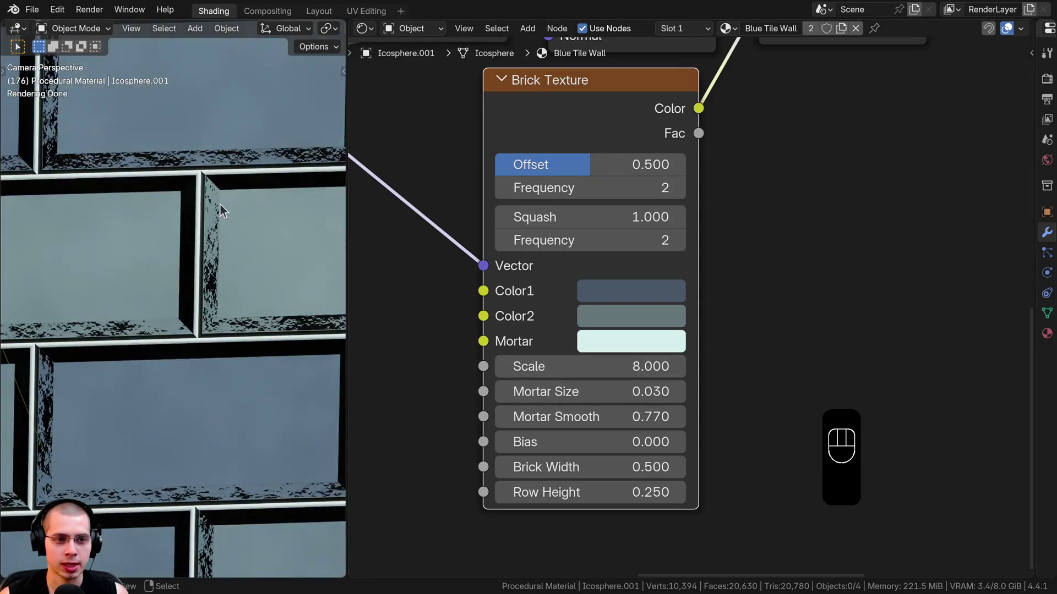
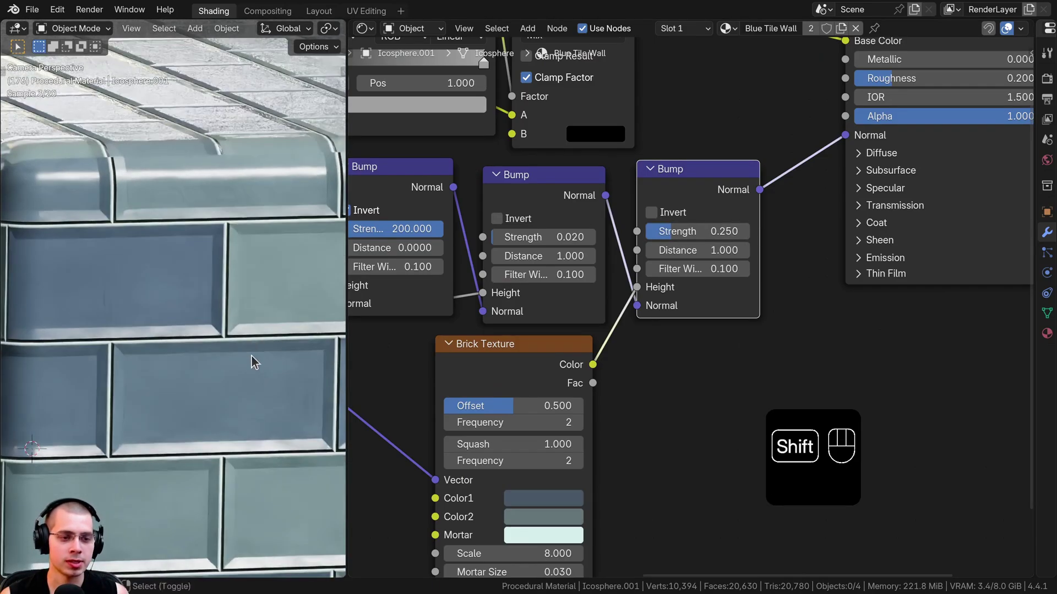
pyautogui.middleClick(267, 290)
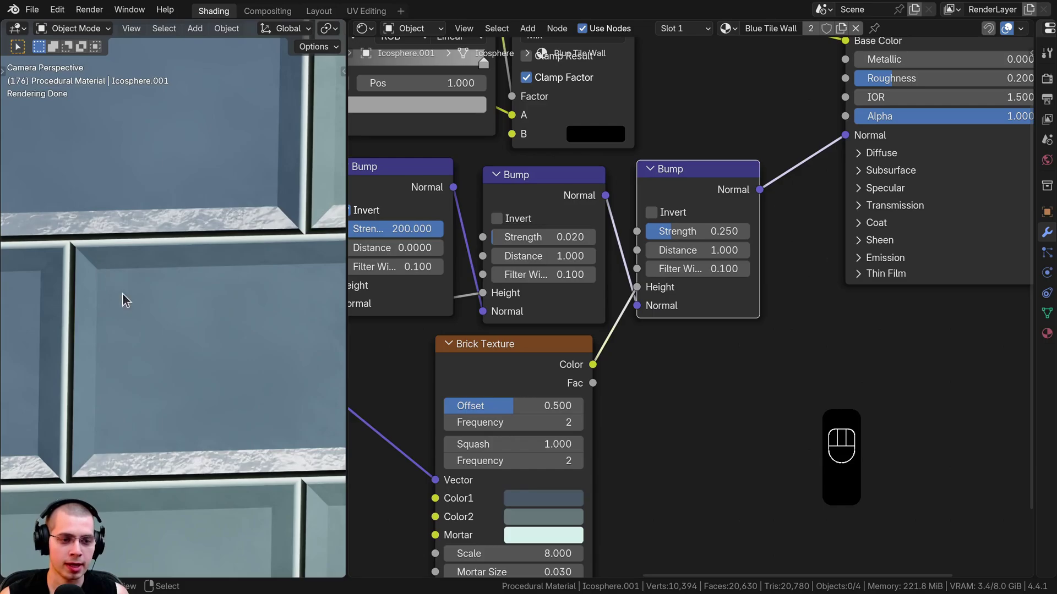
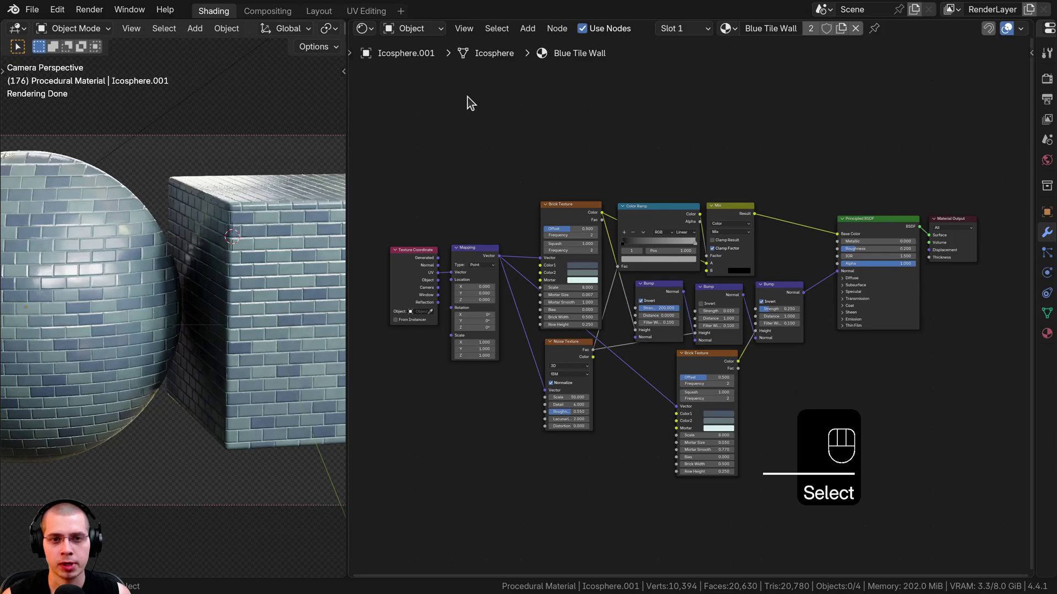
# Group the tile nodes with Ctrl+G as Blue Tile Wall and rename the output socket Shader.
pyautogui.moveTo(505, 167); pyautogui.dragTo(846, 413)
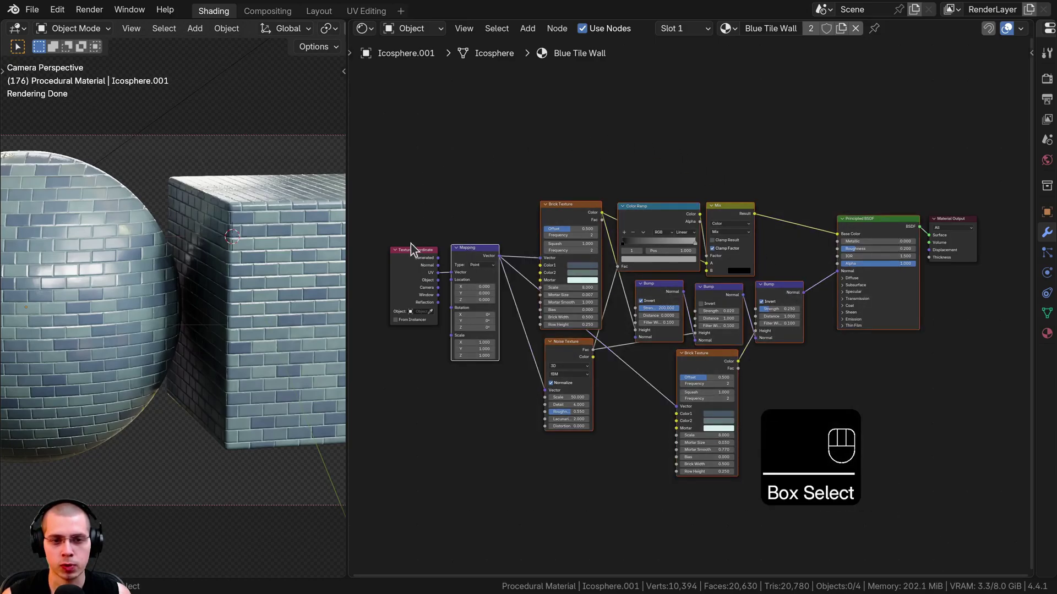
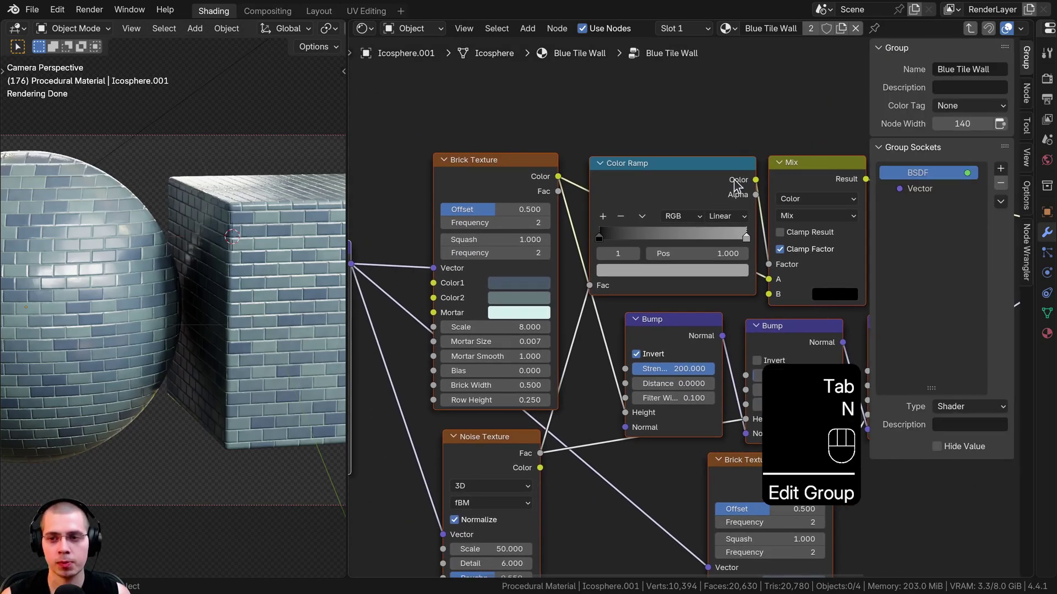
pyautogui.moveTo(1030, 66); pyautogui.dragTo(932, 200)
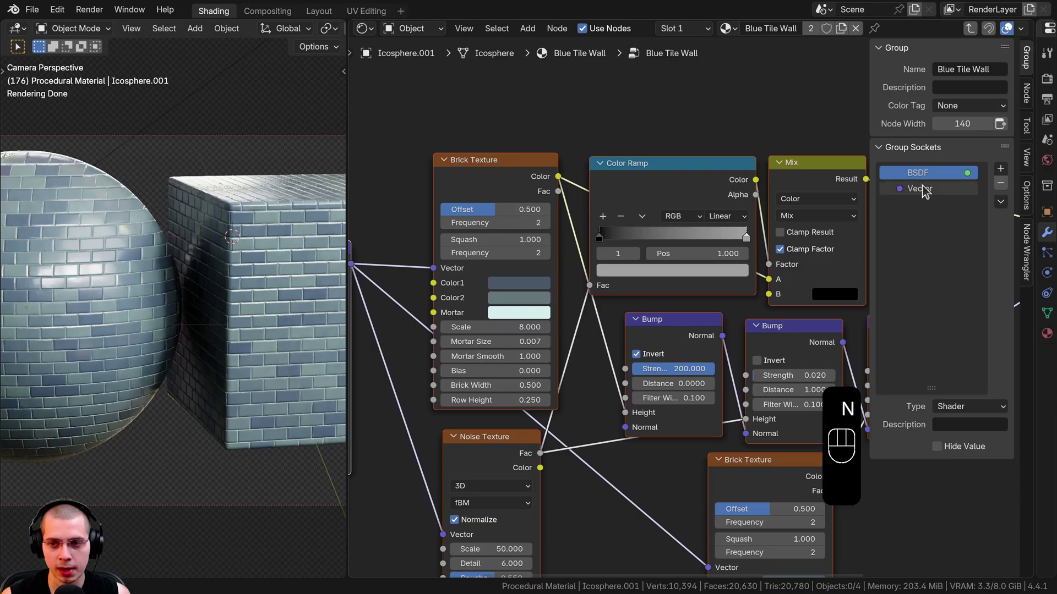
pyautogui.moveTo(922, 176); pyautogui.dragTo(934, 179)
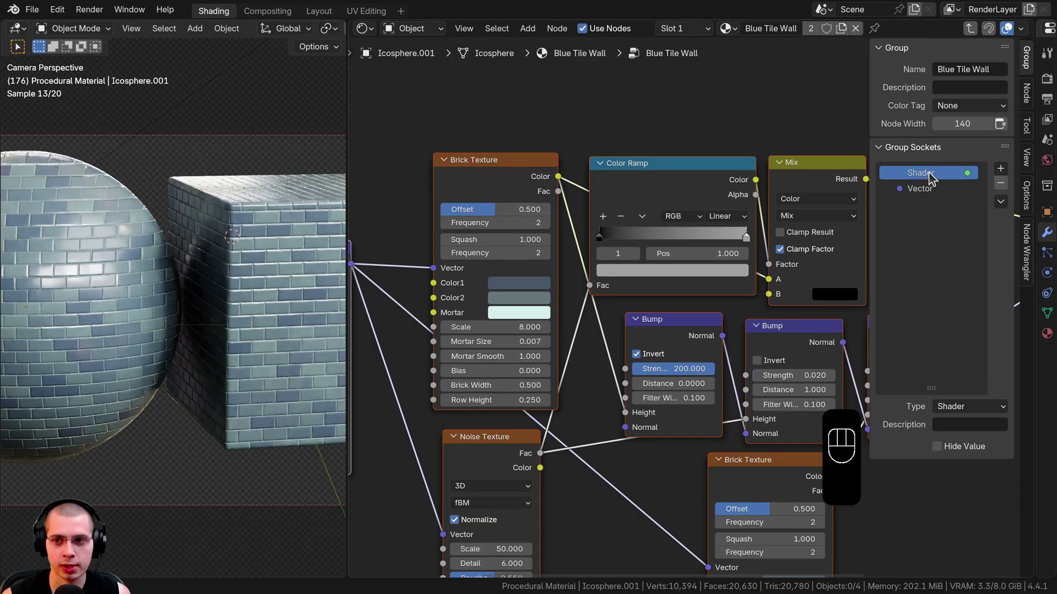
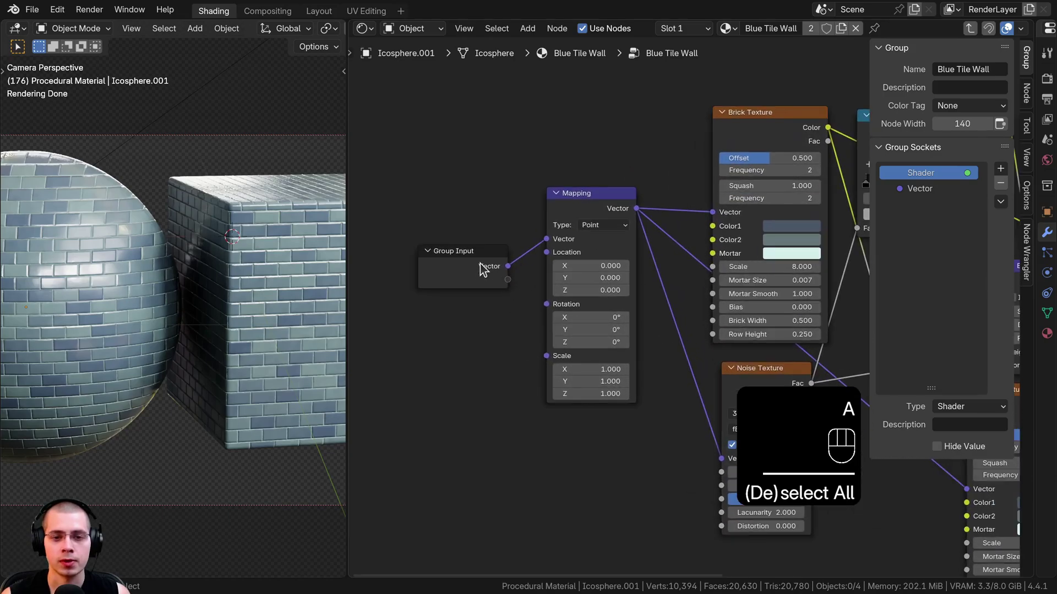
# Expose Mapping Scale as a Float group input named Scale with a default value.
pyautogui.press('g')
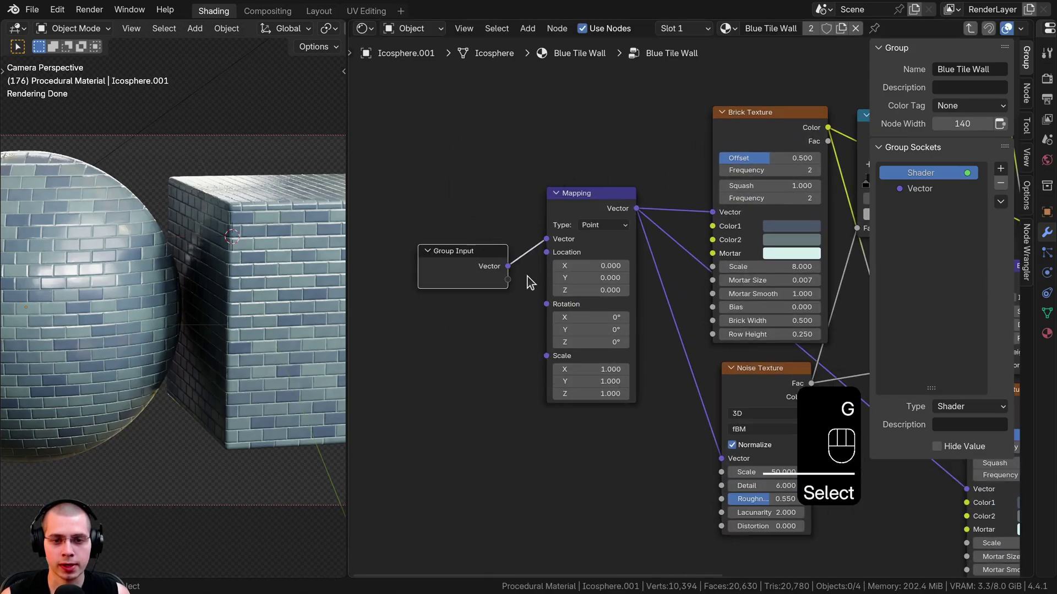
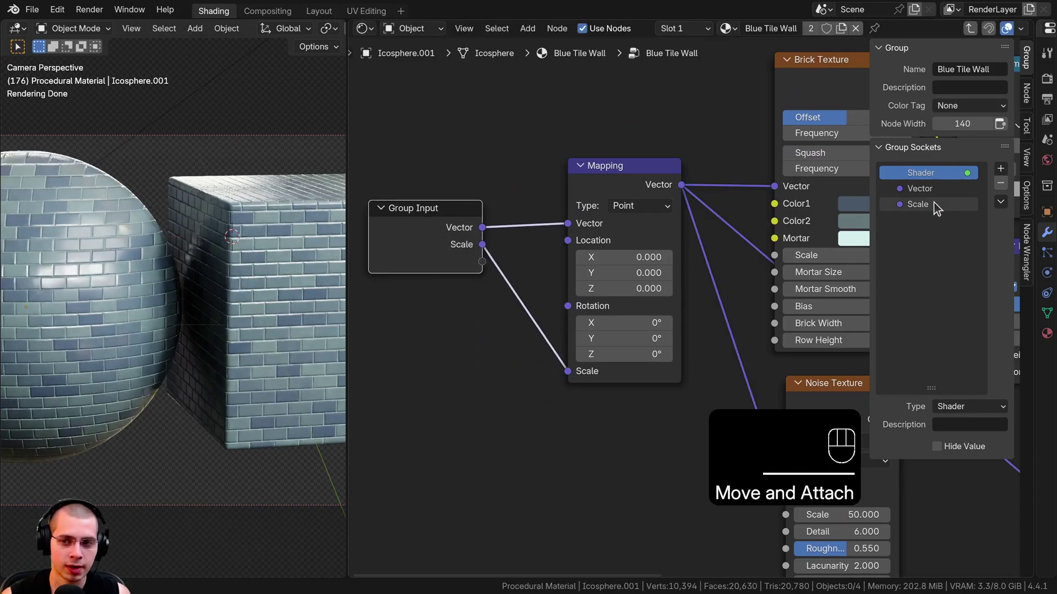
pyautogui.click(938, 208)
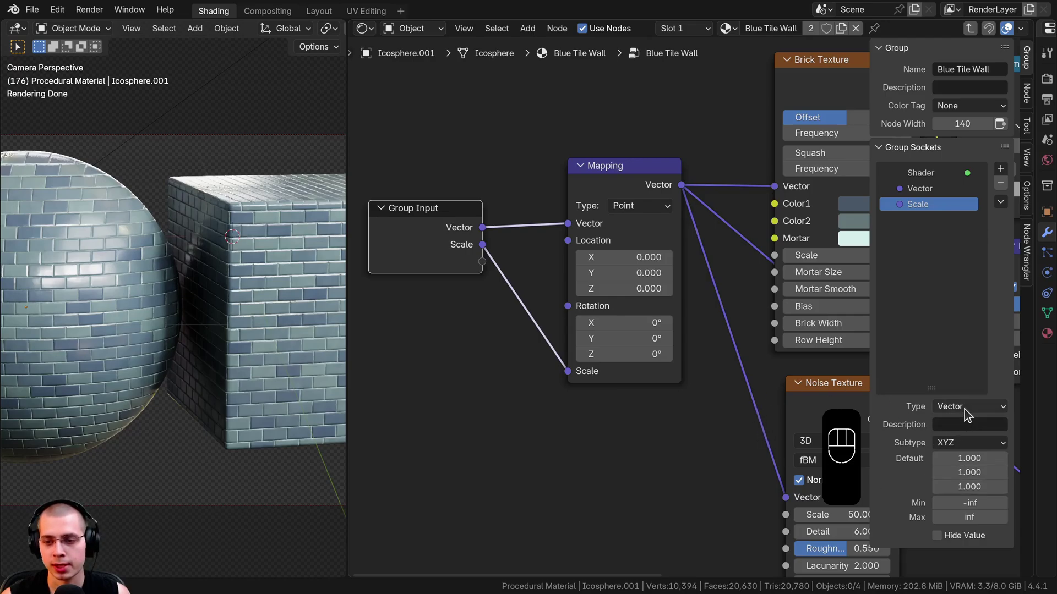
pyautogui.moveTo(969, 415); pyautogui.dragTo(943, 427)
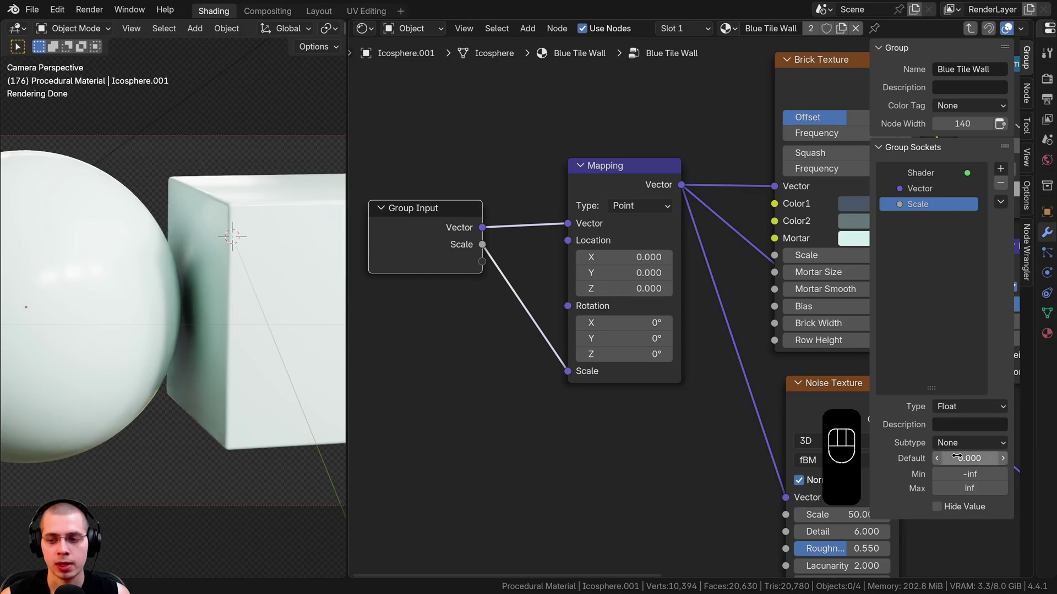
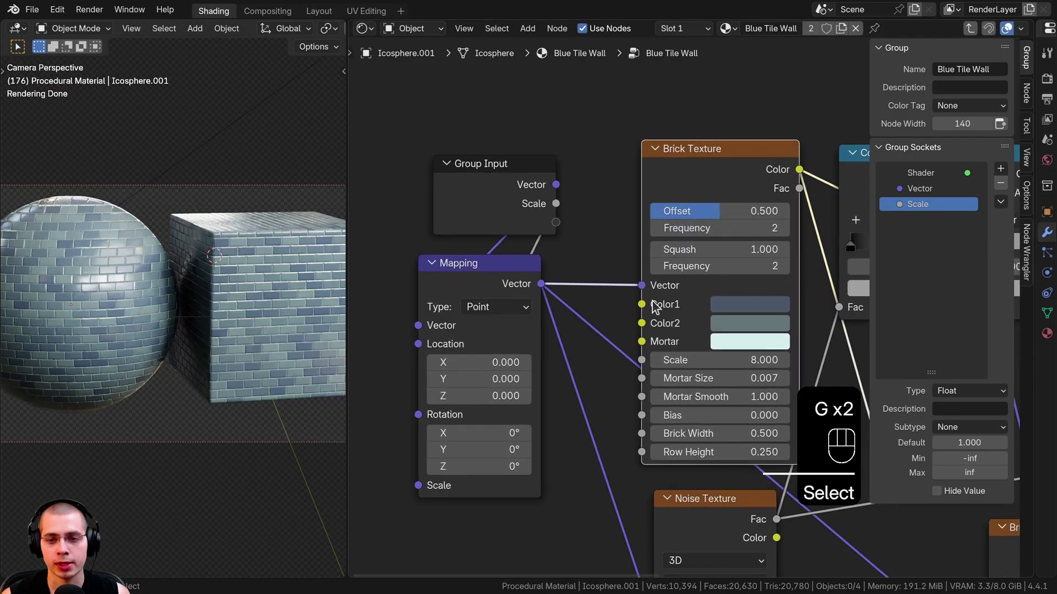
# Expose Color1, Color2, Mortar, Brick Width and Row Height as group inputs.
pyautogui.moveTo(631, 297); pyautogui.dragTo(617, 294)
pyautogui.moveTo(597, 281); pyautogui.dragTo(616, 330)
pyautogui.moveTo(626, 315); pyautogui.dragTo(534, 231)
pyautogui.click(516, 213)
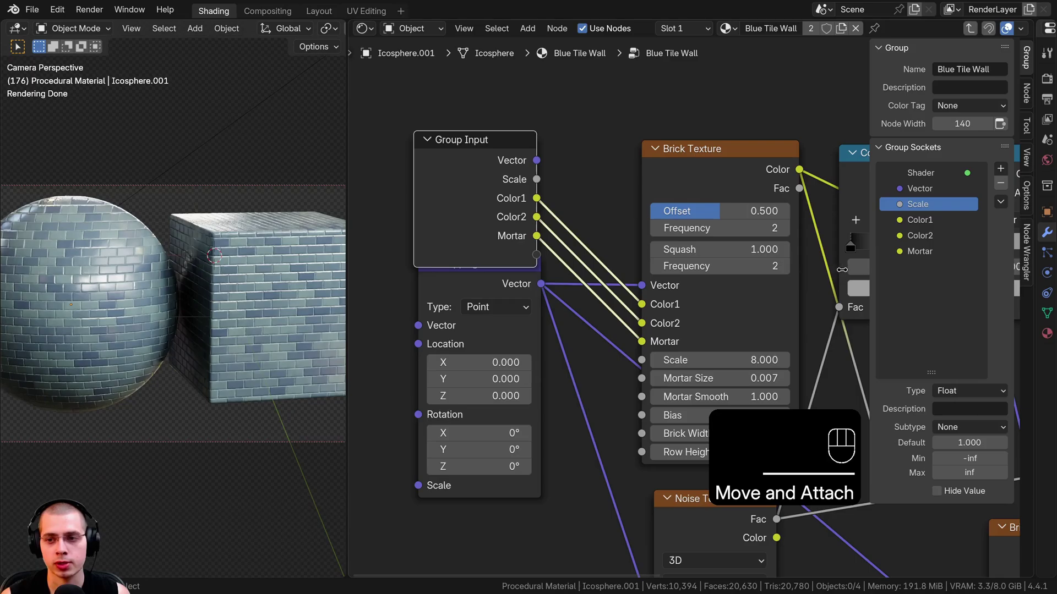
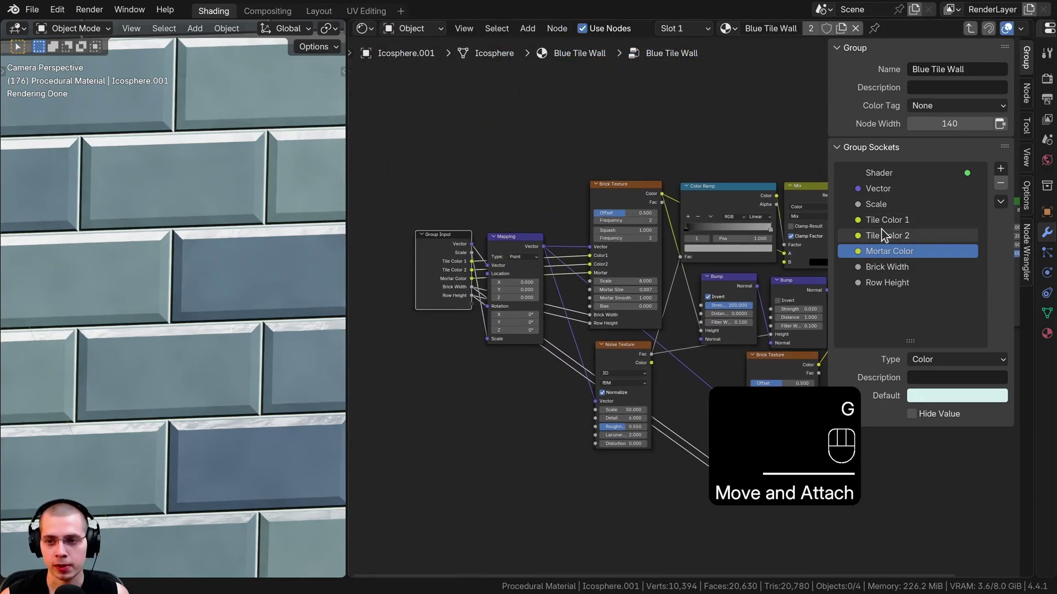
# Move Brick Width and Row Height above the colour inputs in Group Sockets.
pyautogui.moveTo(888, 275); pyautogui.dragTo(882, 273)
pyautogui.click(881, 268)
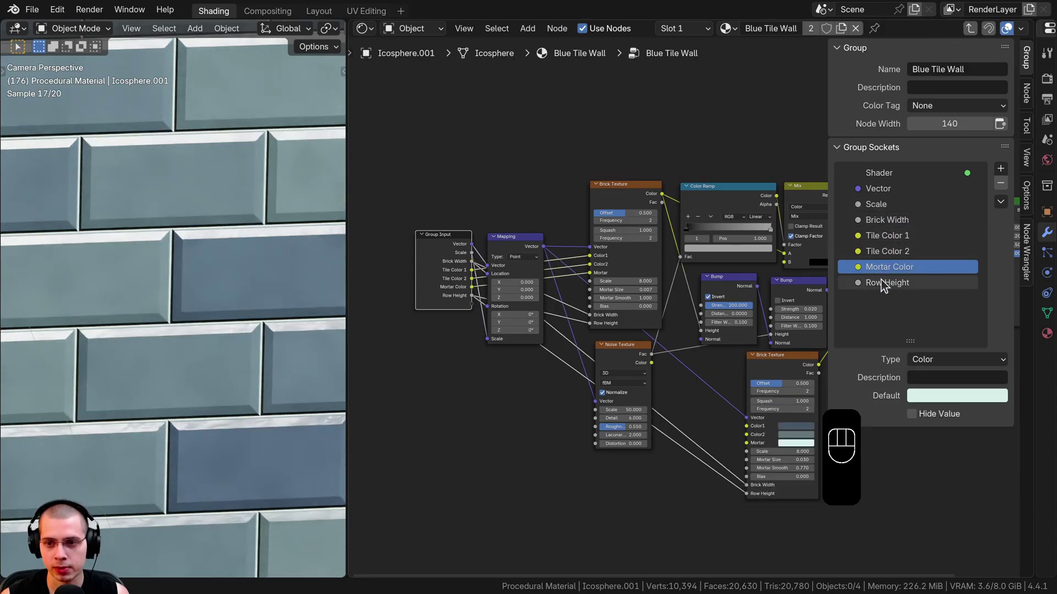
pyautogui.click(885, 288)
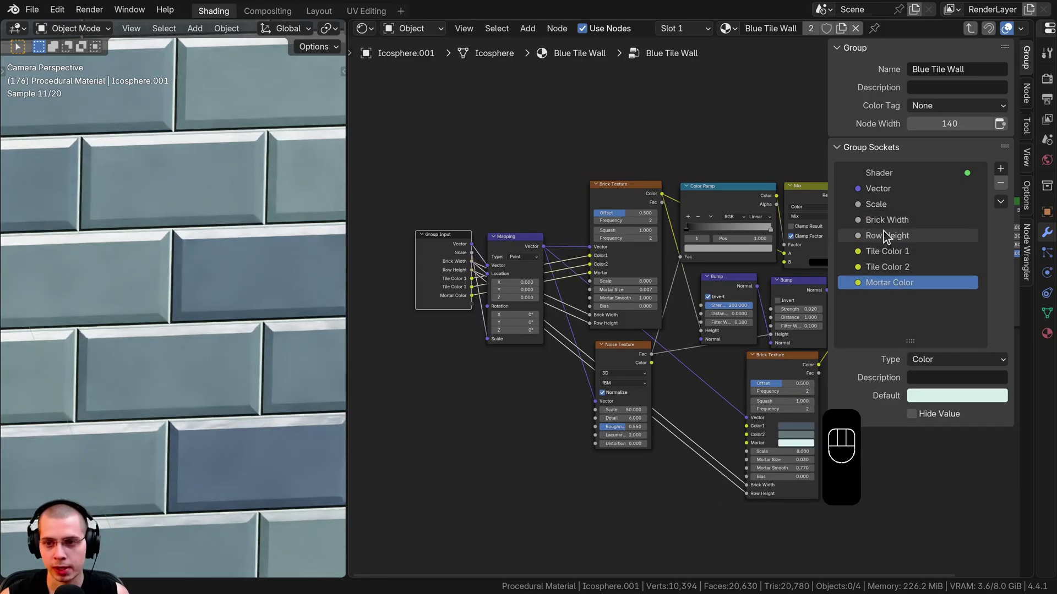
pyautogui.moveTo(879, 208); pyautogui.dragTo(886, 232)
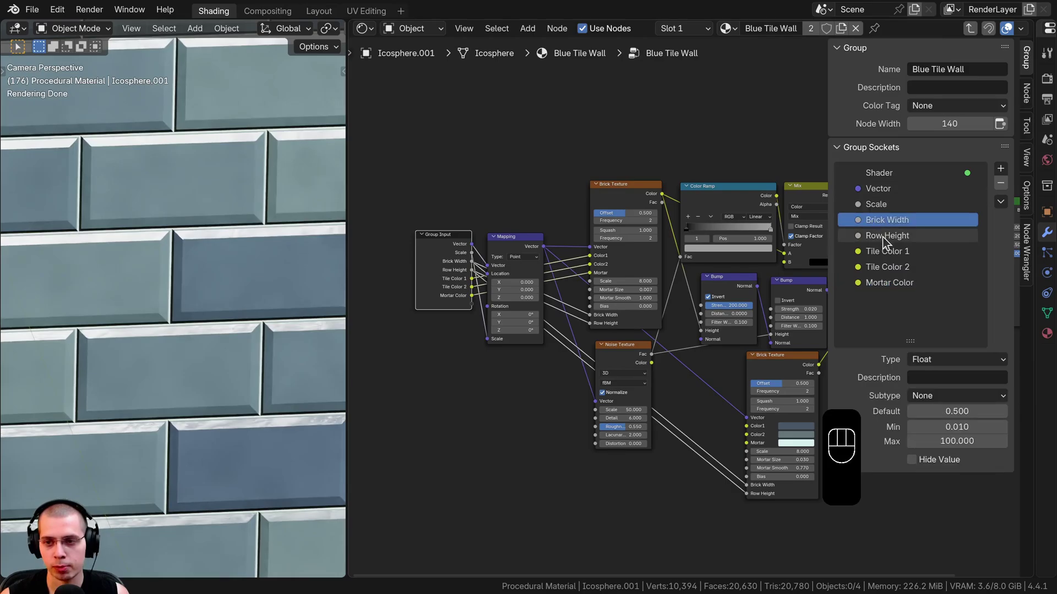
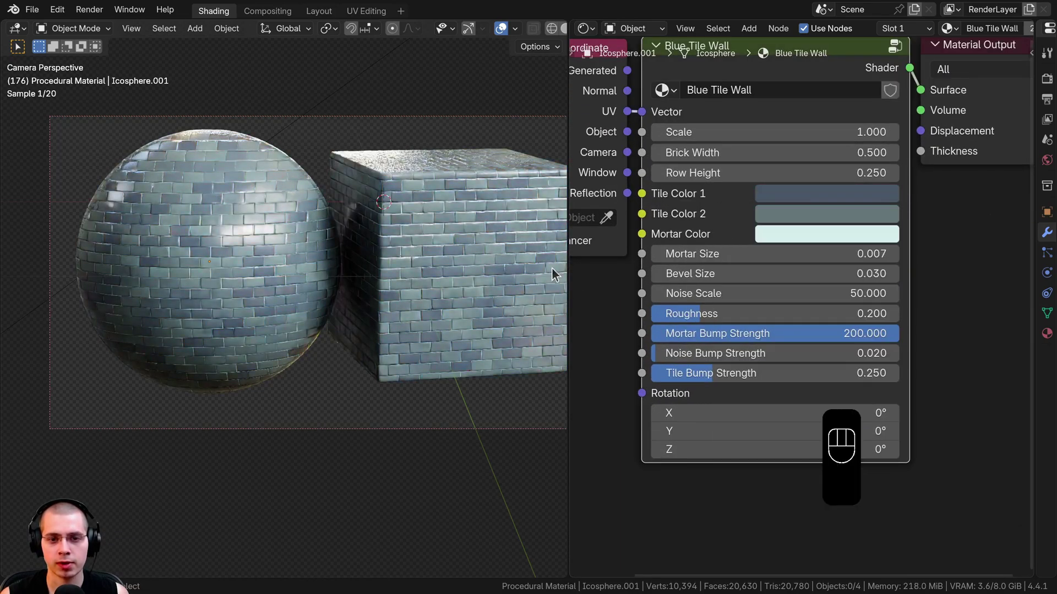
# Wire UV to Vector and Shader to Material Output, then bring up the Add menu.
pyautogui.click(781, 222)
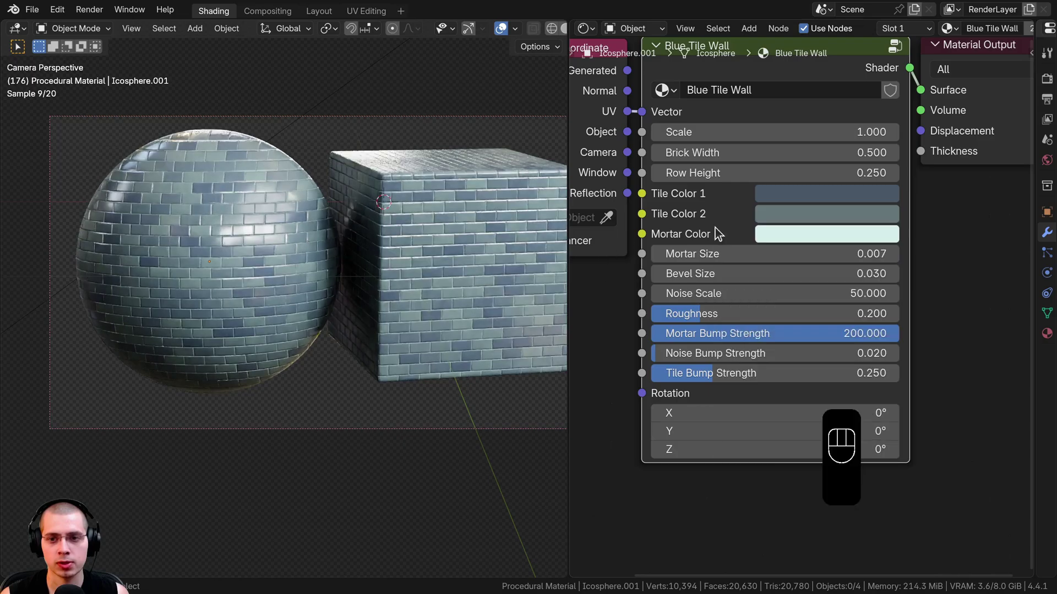
pyautogui.click(779, 240)
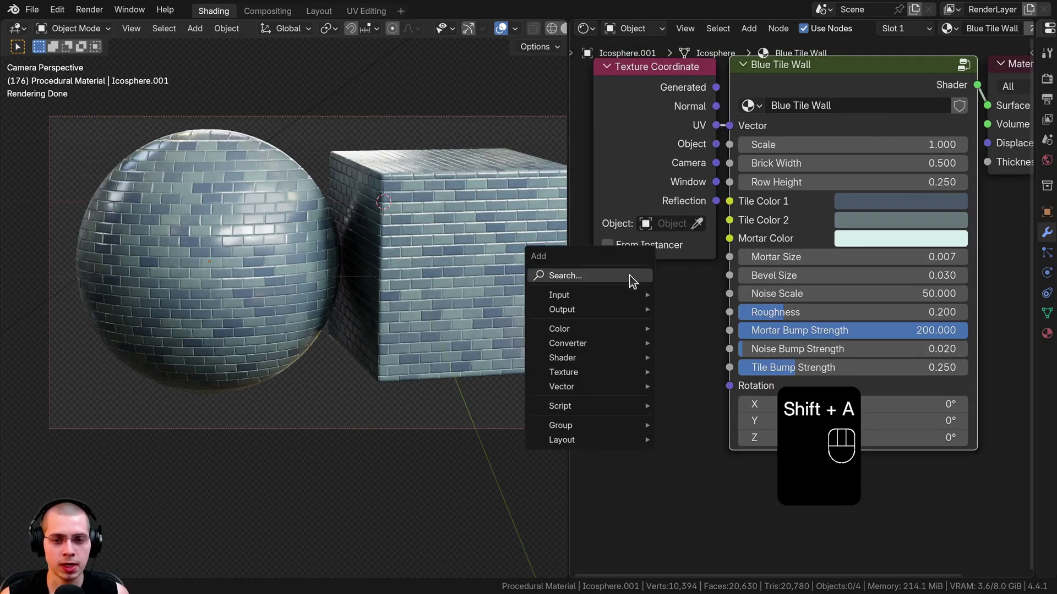